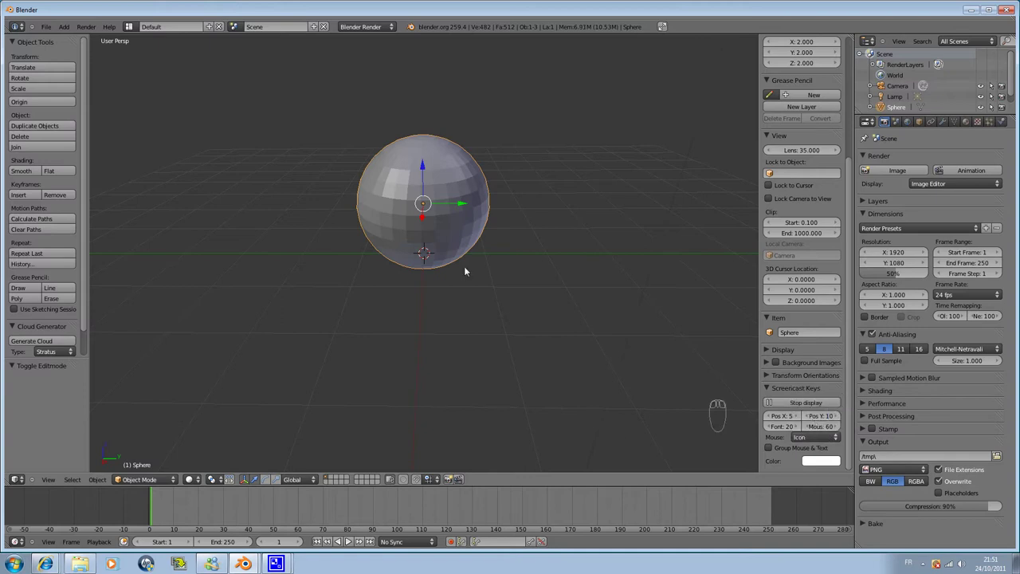
- Orbit to the sphere and hide the properties sidebar before entering mesh editing
left_click_drag(830, 443, 449, 334)
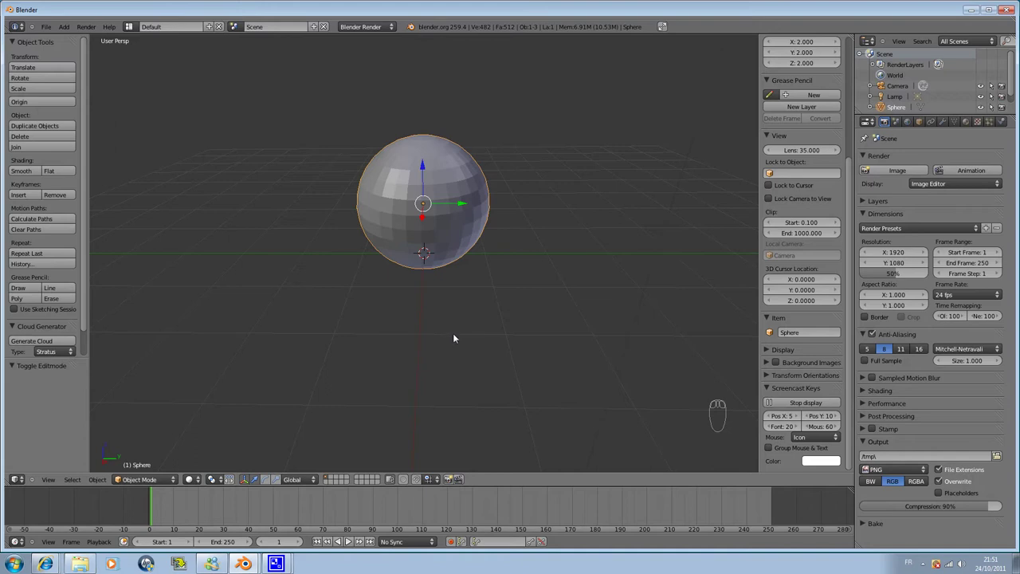
key("shift+a")
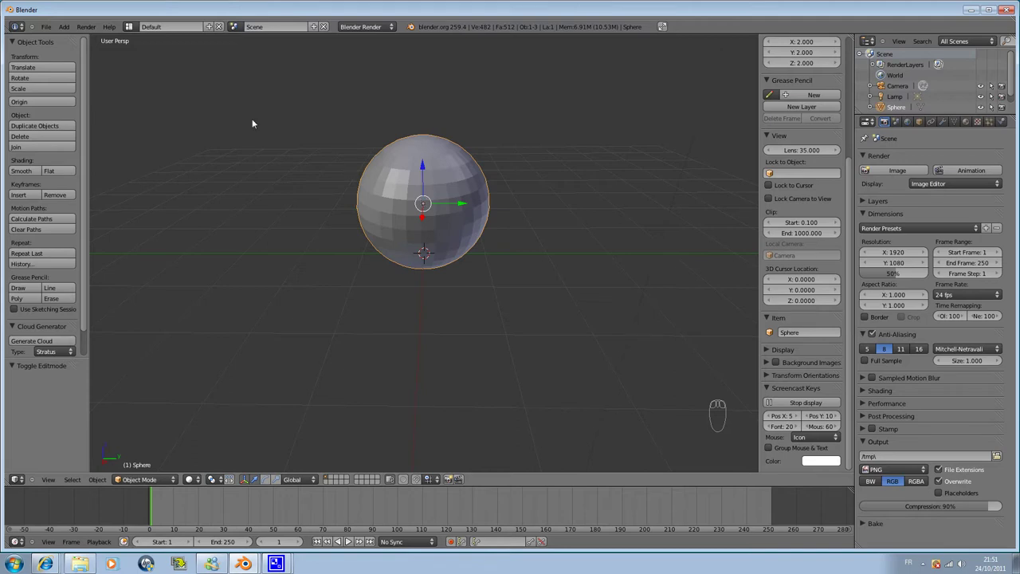
key("n")
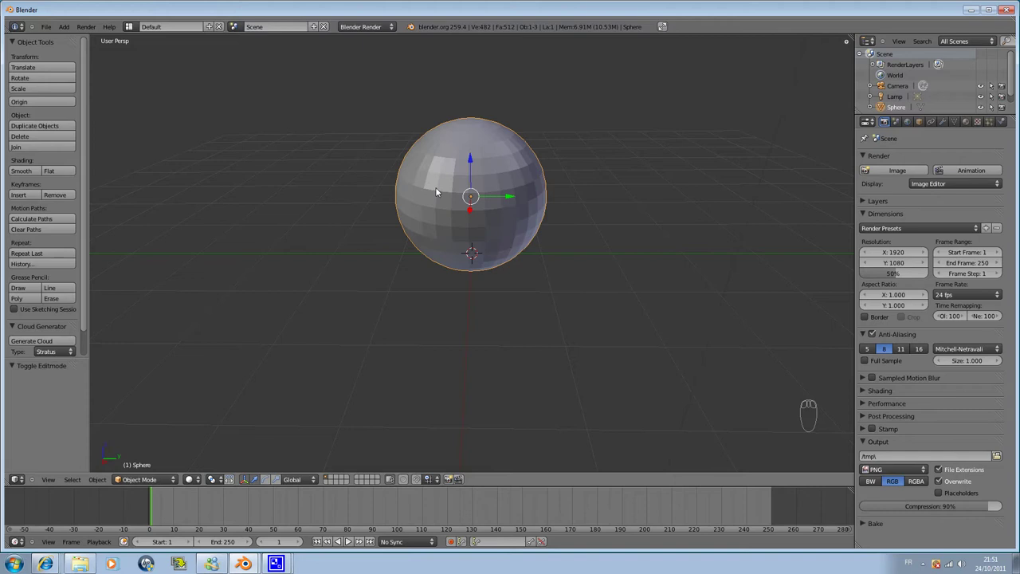
- Enter Edit Mode on the sphere and deselect all of its vertices
key("Tab")
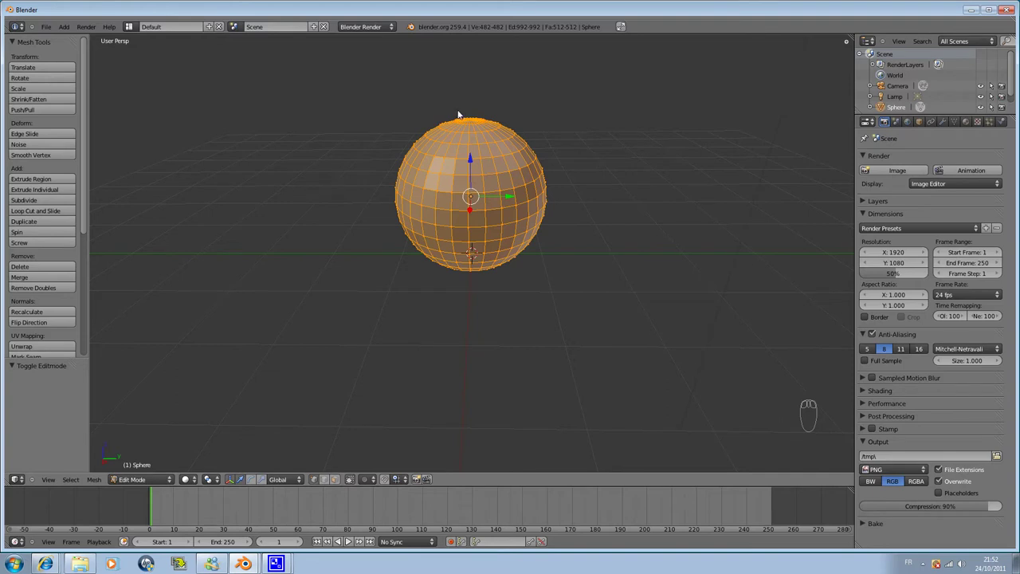
left_click_drag(467, 118, 475, 197)
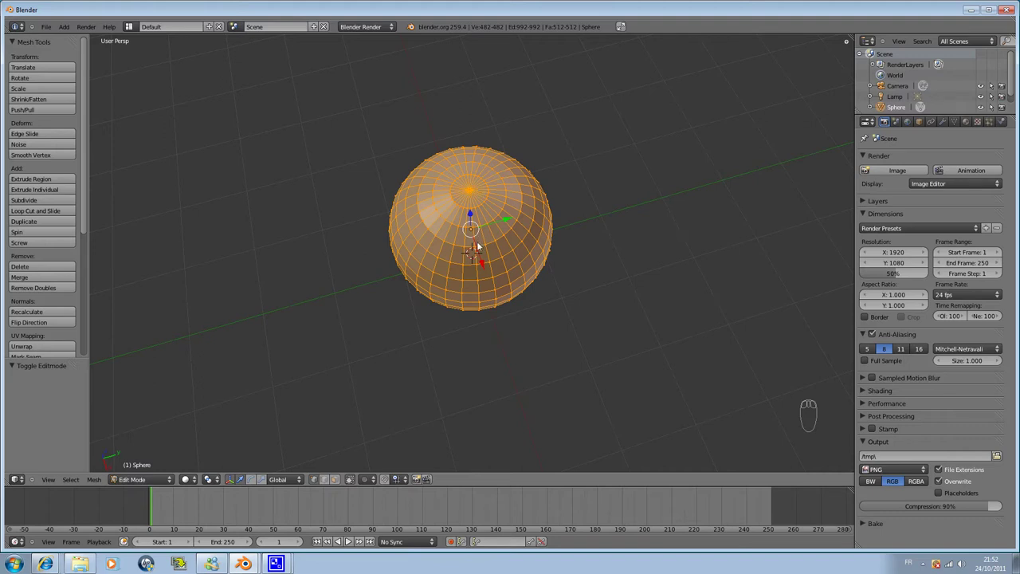
key("a")
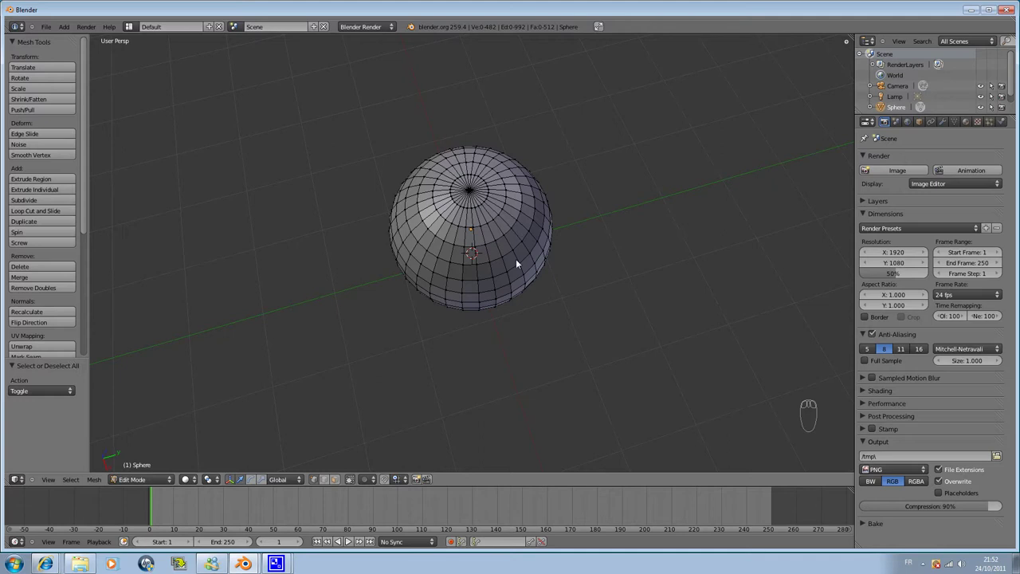
left_click_drag(500, 255, 494, 275)
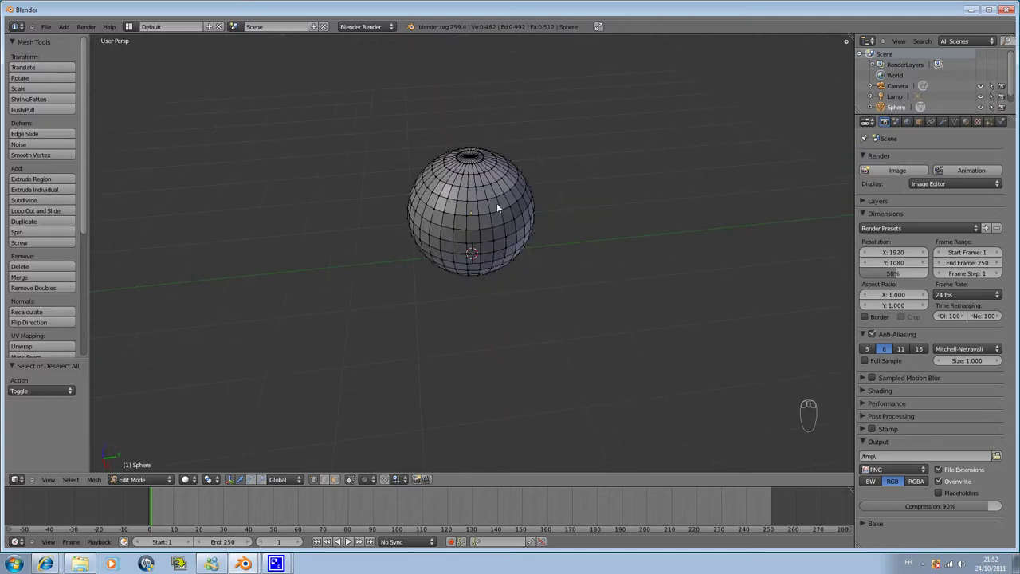
- Select one meridian edge loop running down from the sphere's top pole
left_click_drag(489, 154, 500, 170)
left_click_drag(512, 131, 509, 145)
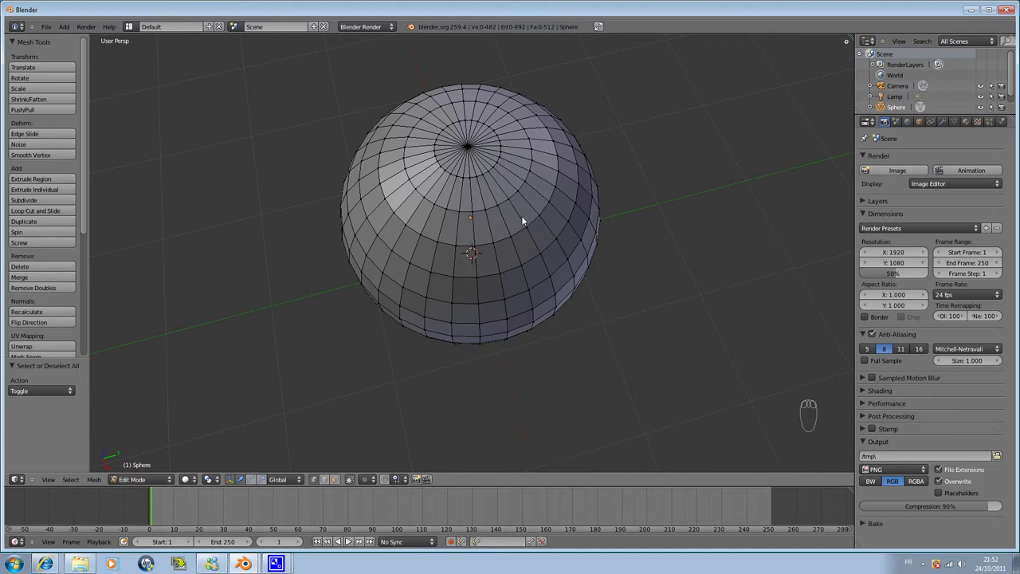
left_click_drag(523, 216, 529, 98)
left_click_drag(545, 239, 521, 234)
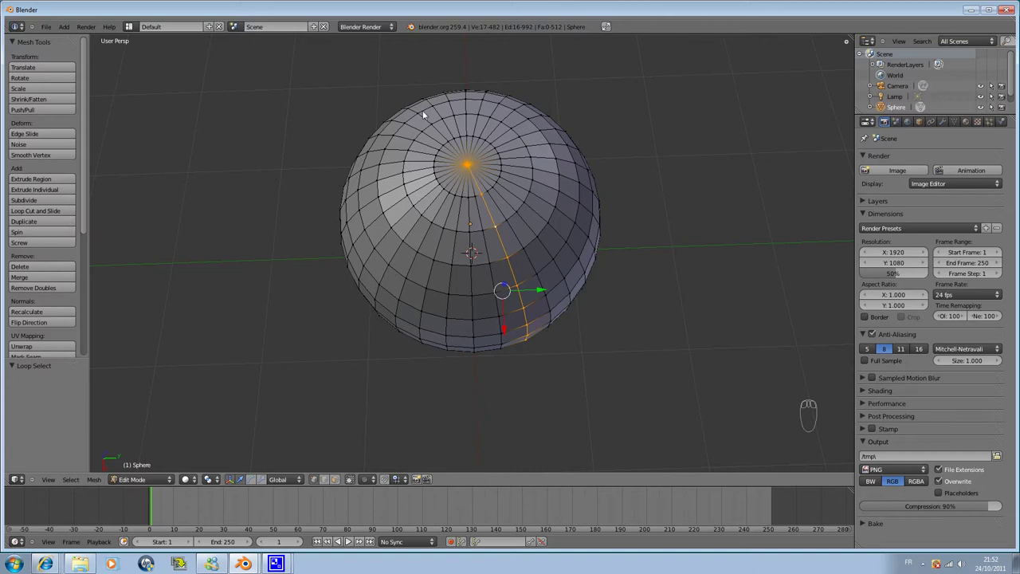
- From Top view, try adding edge loops, then clear the selection to start over
key("KP_7")
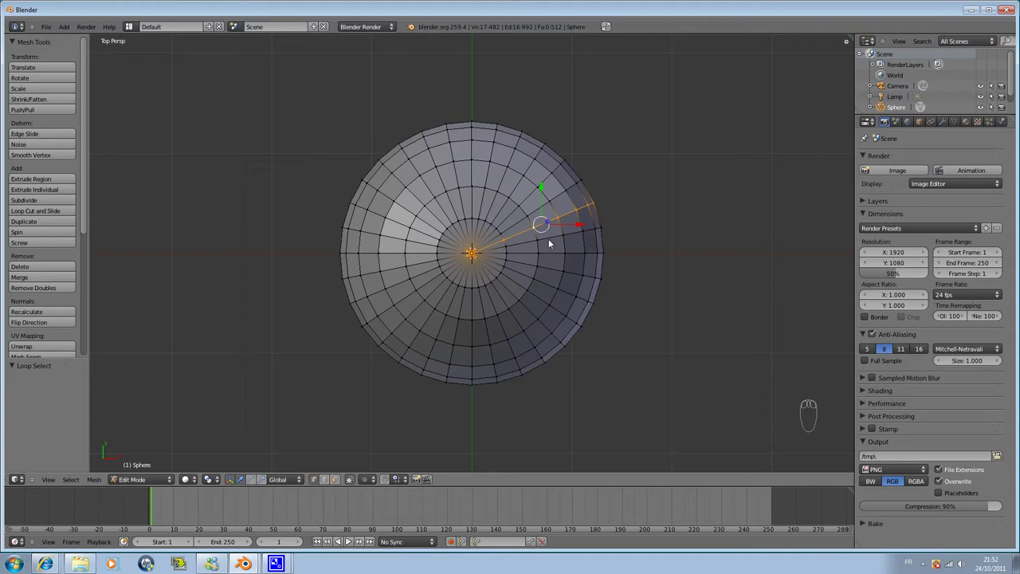
left_click_drag(552, 243, 555, 244)
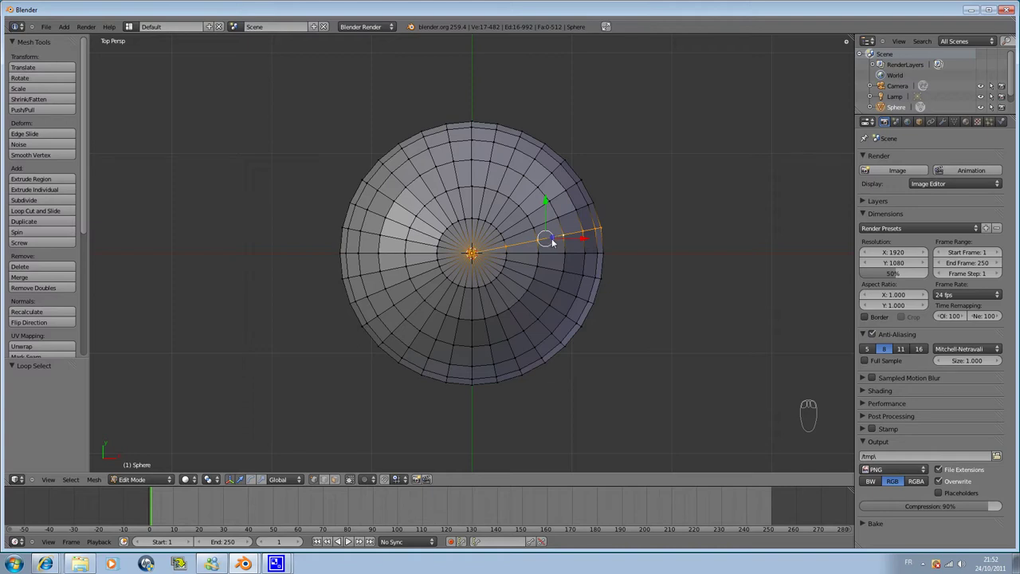
left_click_drag(547, 227, 547, 225)
key("Tab")
key("Tab")
left_click_drag(559, 256, 553, 257)
left_click_drag(553, 258, 558, 259)
key("a")
left_click_drag(559, 257, 579, 262)
key("Tab")
key("Tab")
key("a")
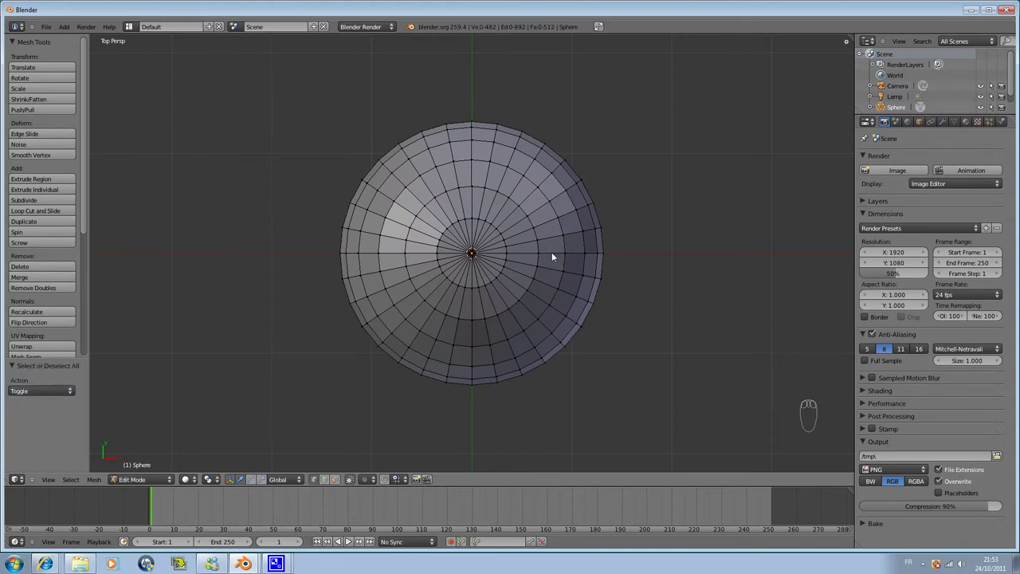
- Select alternating meridian edge loops radiating from the top pole across part of the sphere
left_click_drag(554, 256, 549, 224)
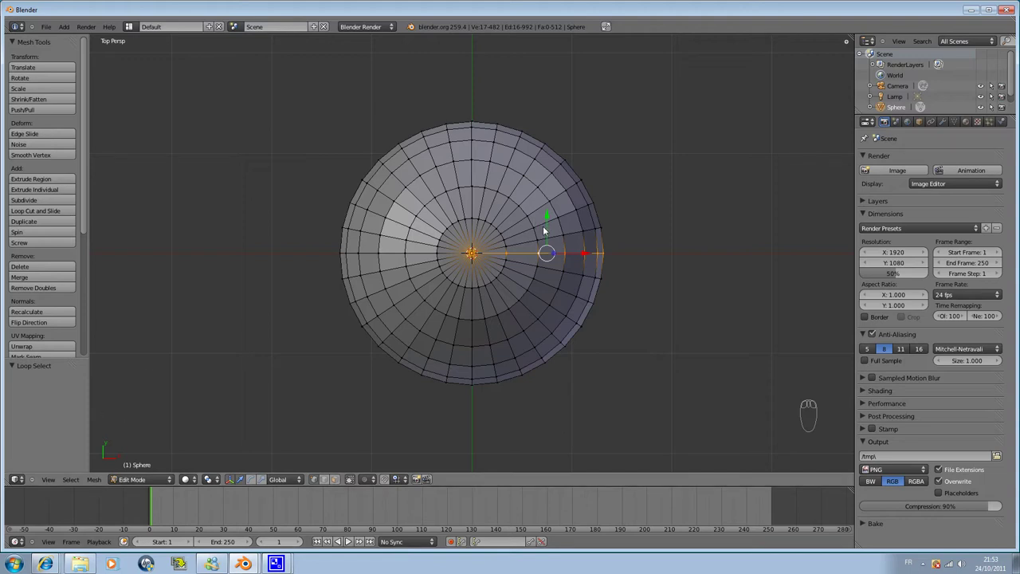
left_click_drag(547, 225, 434, 327)
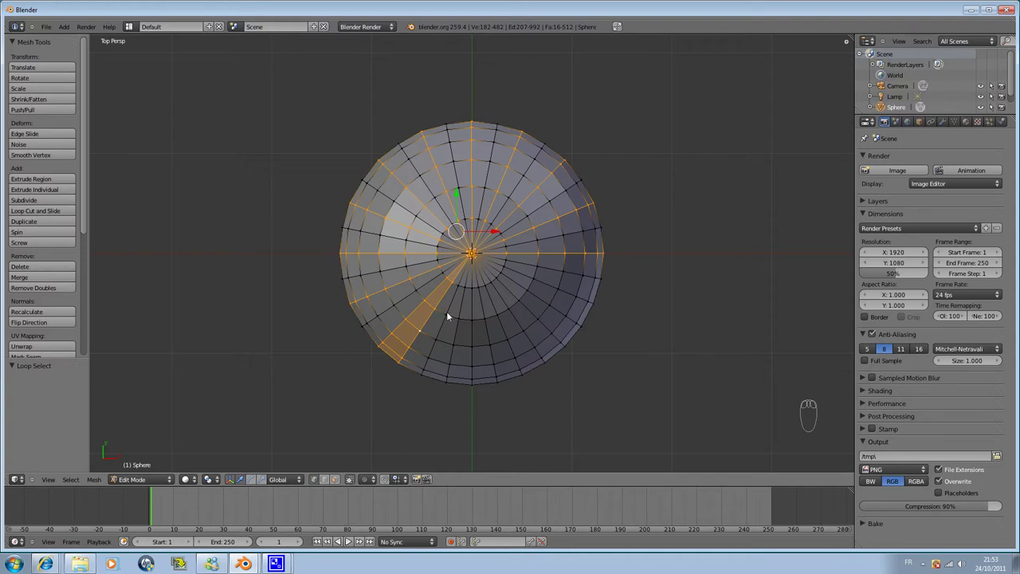
- Add every second meridian loop until the alternating selection encircles the whole sphere
left_click_drag(444, 302, 449, 307)
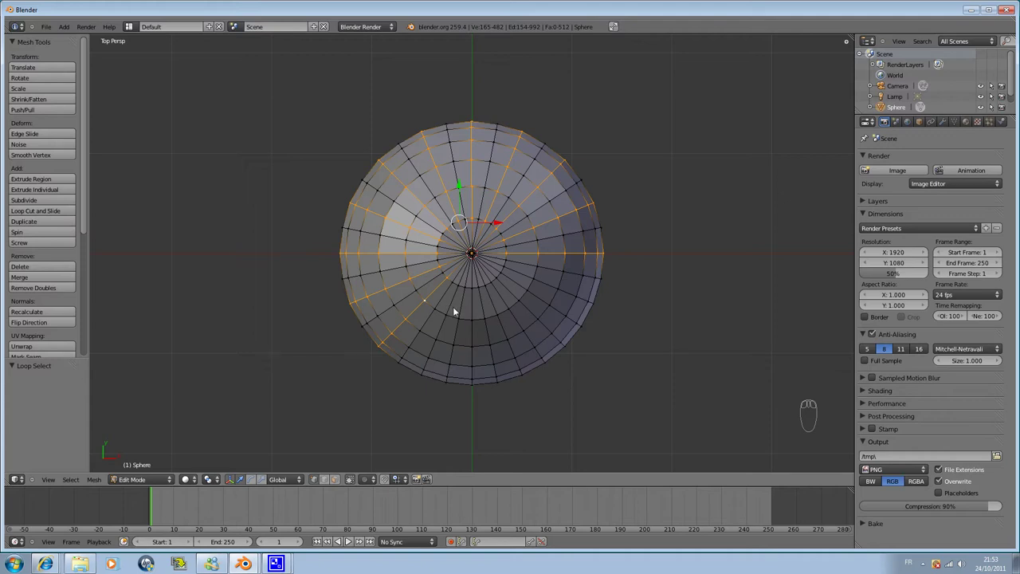
left_click_drag(454, 305, 526, 283)
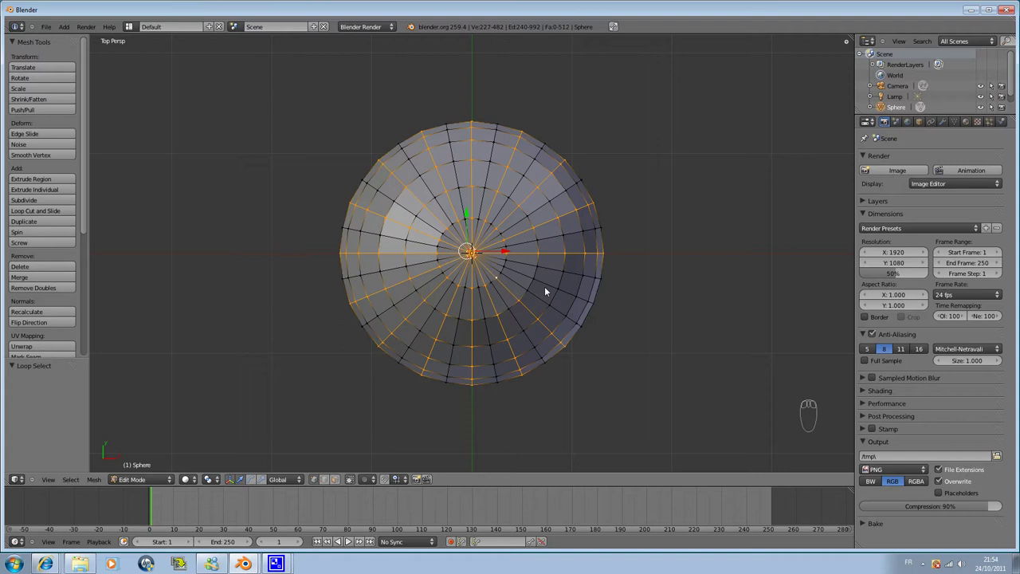
left_click_drag(548, 287, 552, 287)
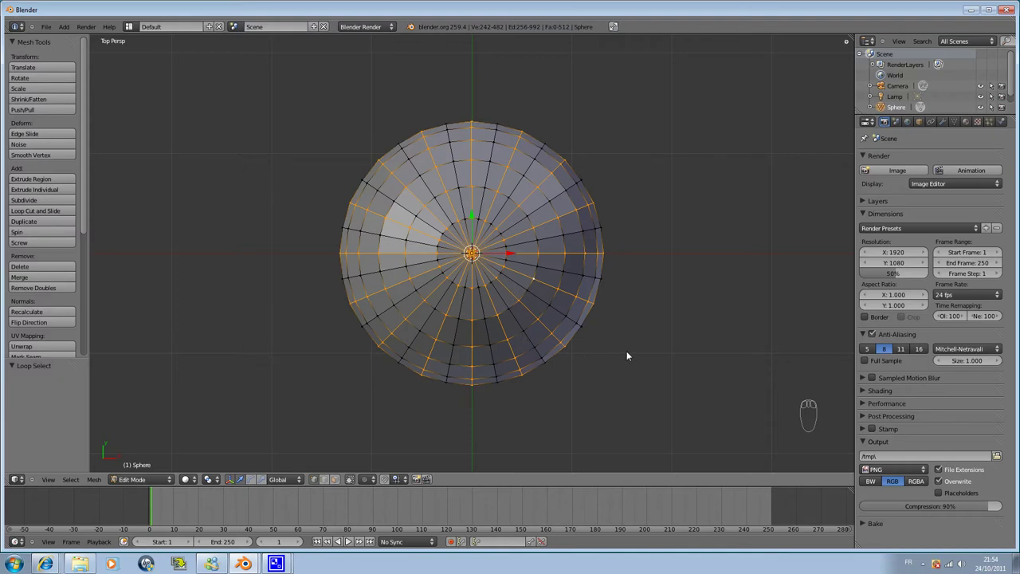
left_click_drag(629, 356, 628, 337)
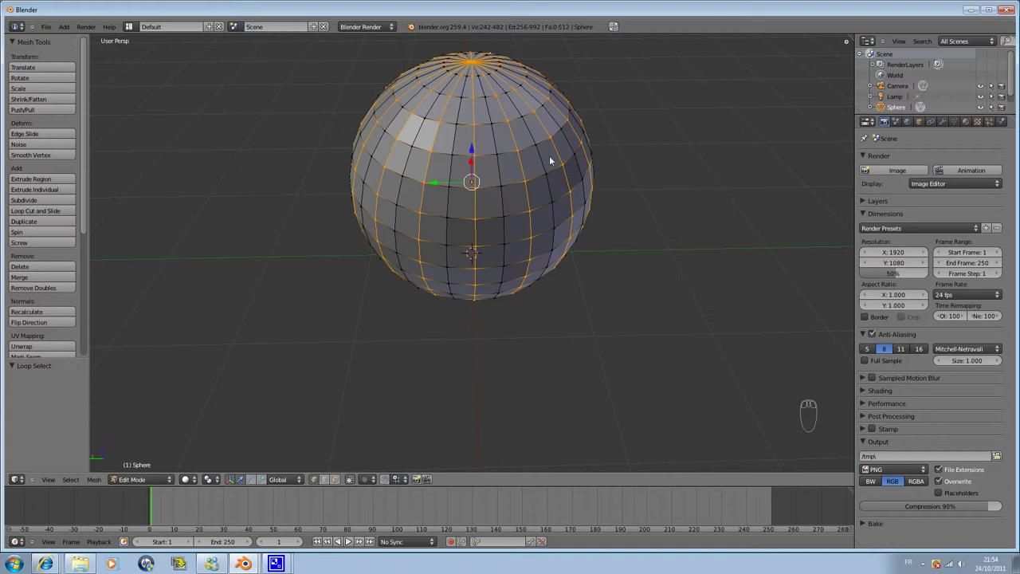
- Scale the alternating loops inward to form pumpkin ribs, then return to Object Mode
key("s")
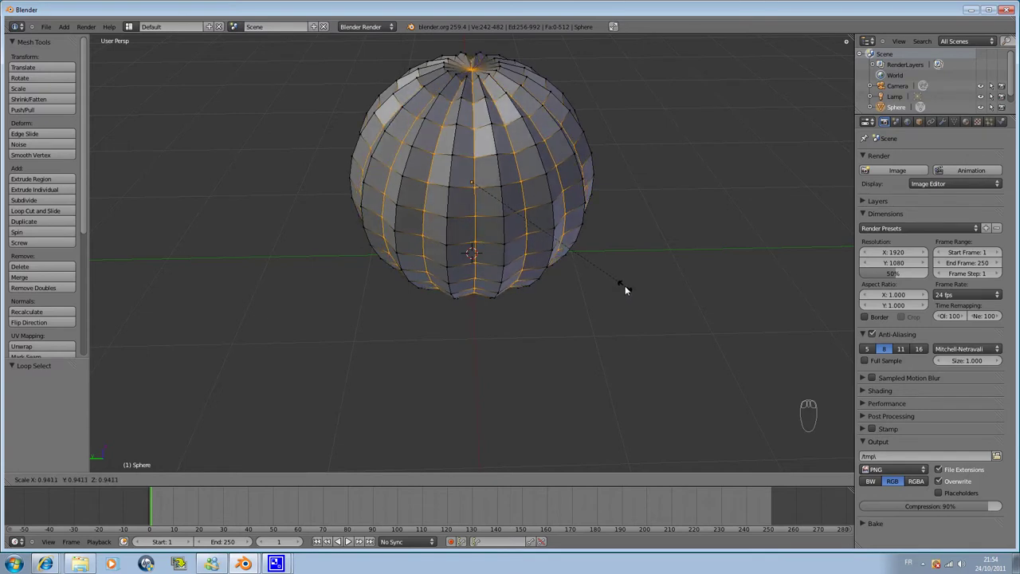
left_click_drag(628, 287, 629, 287)
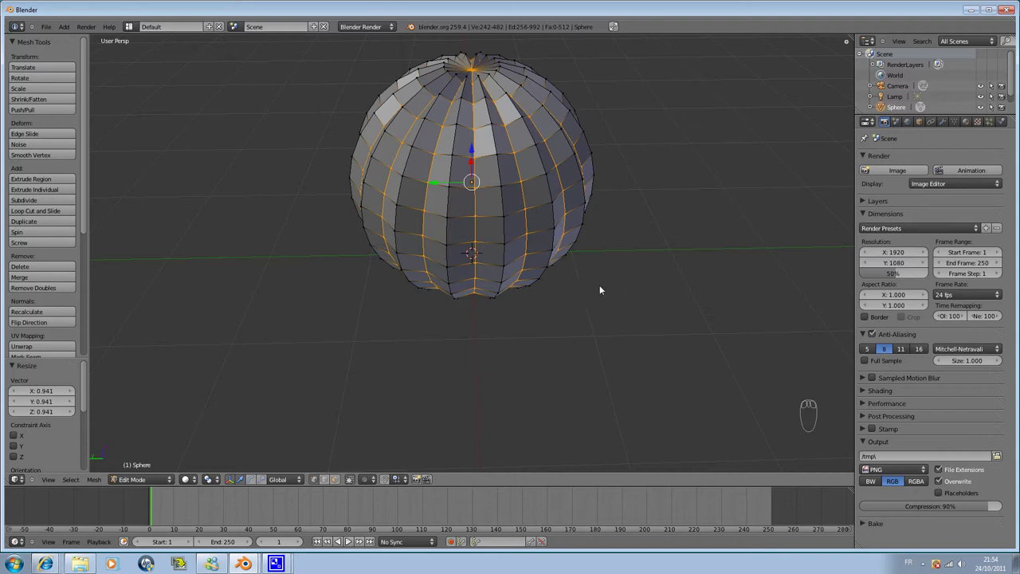
left_click_drag(606, 297, 533, 290)
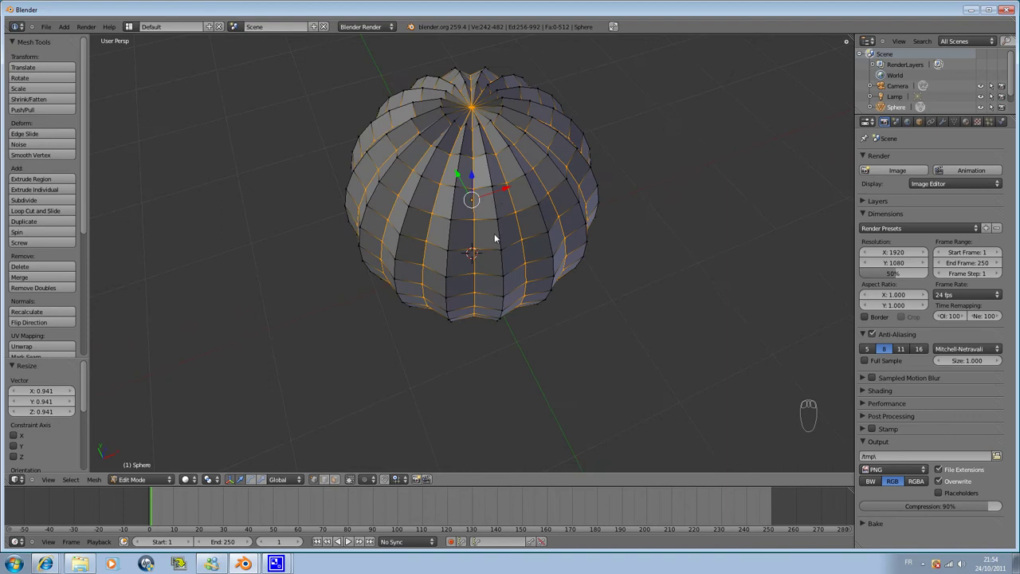
key("Tab")
- Add a Subdivision Surface modifier to the ribbed sphere with viewport level 2
left_click_drag(561, 304, 667, 267)
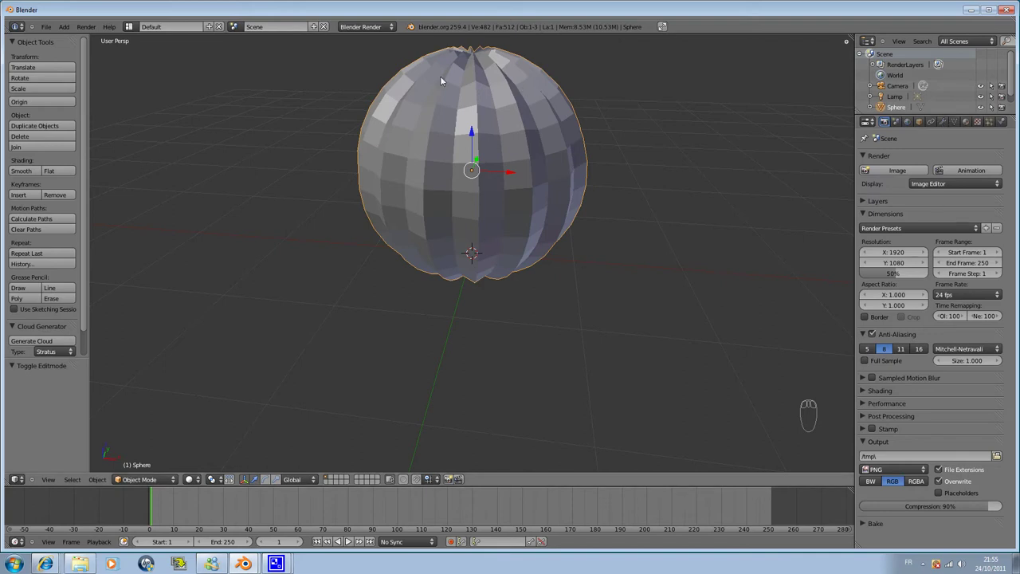
left_click_drag(948, 126, 947, 123)
left_click_drag(899, 172, 708, 325)
left_click_drag(474, 123, 496, 132)
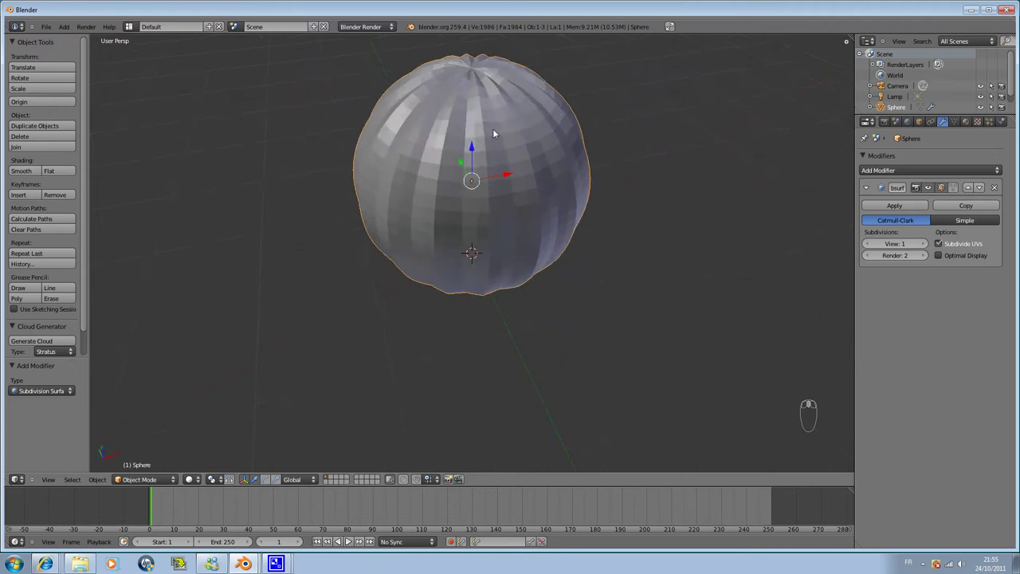
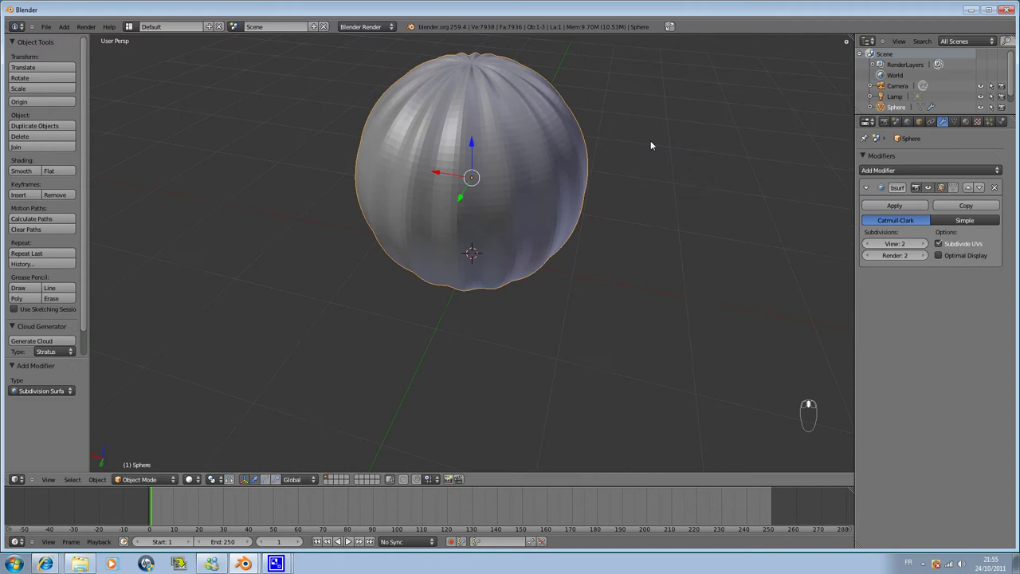
middle_click(698, 182)
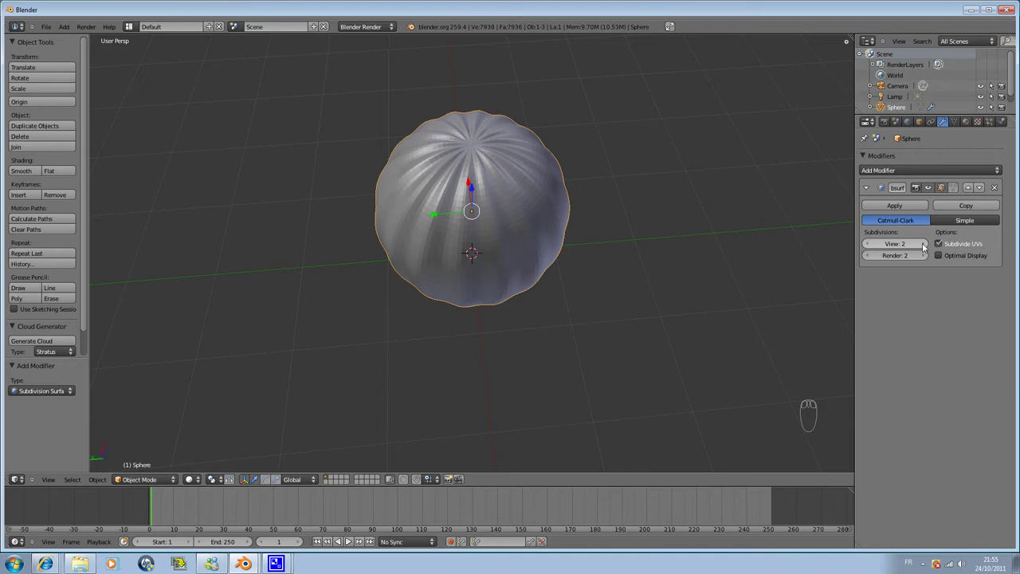
left_click_drag(926, 245, 464, 139)
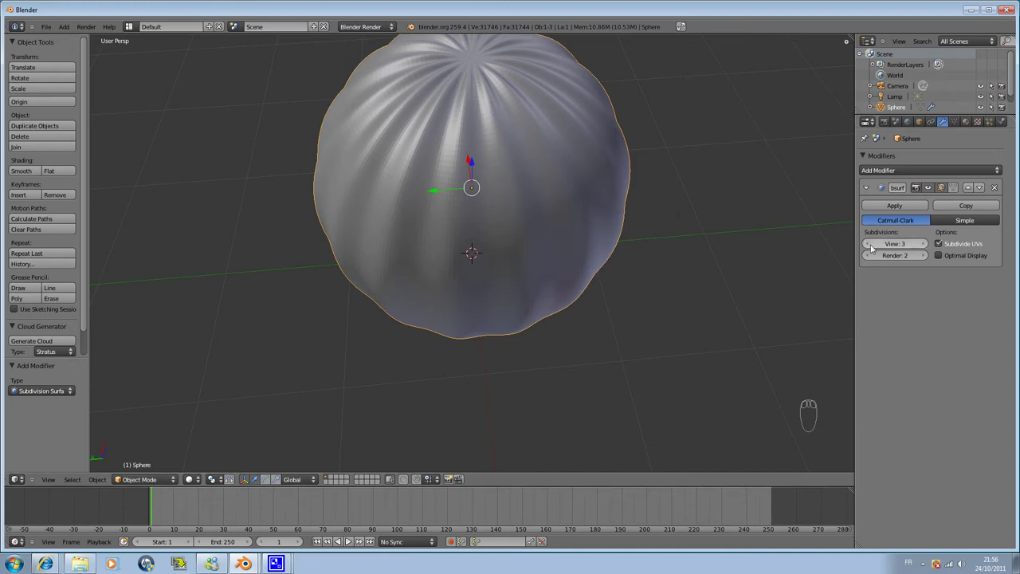
left_click_drag(870, 247, 500, 148)
- Set the pumpkin's shading to Smooth from the Tool Shelf
left_click_drag(450, 157, 487, 109)
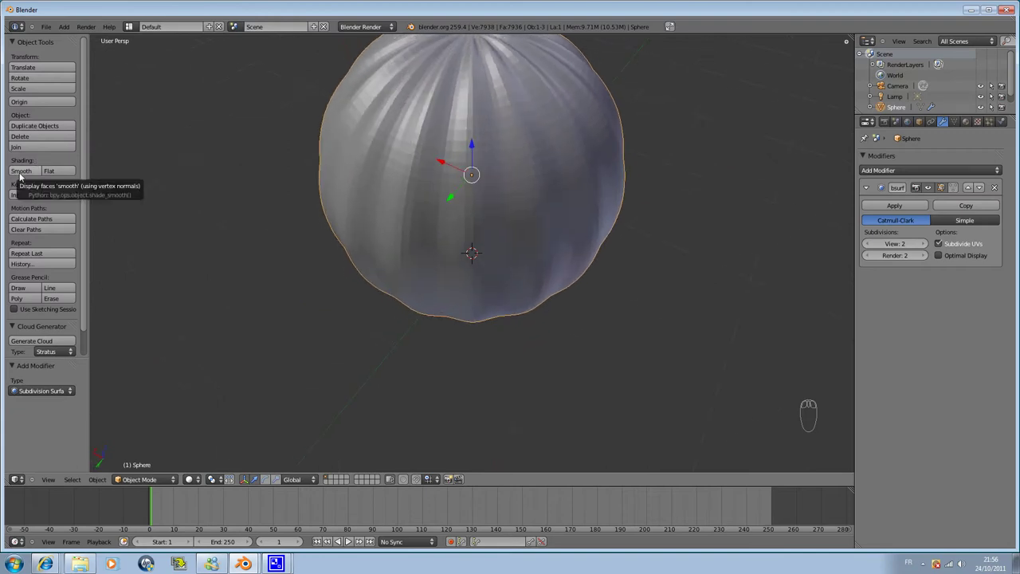
left_click_drag(23, 176, 469, 131)
left_click_drag(482, 198, 472, 171)
left_click_drag(471, 176, 122, 181)
left_click_drag(68, 174, 29, 174)
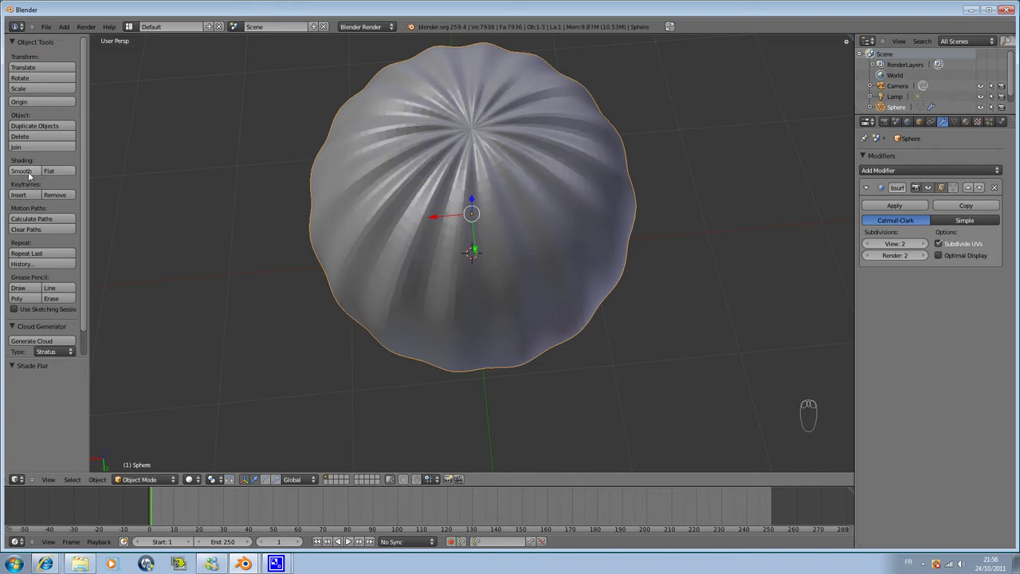
- Orbit around the pumpkin to inspect it and switch to the right-side view
left_click_drag(29, 173, 470, 169)
left_click_drag(447, 222, 639, 241)
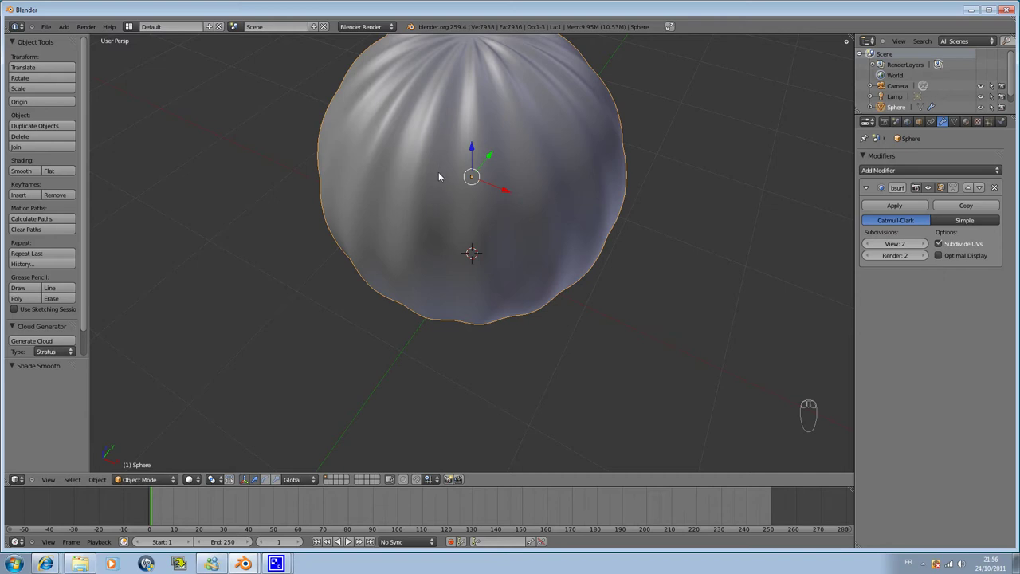
left_click_drag(486, 224, 538, 125)
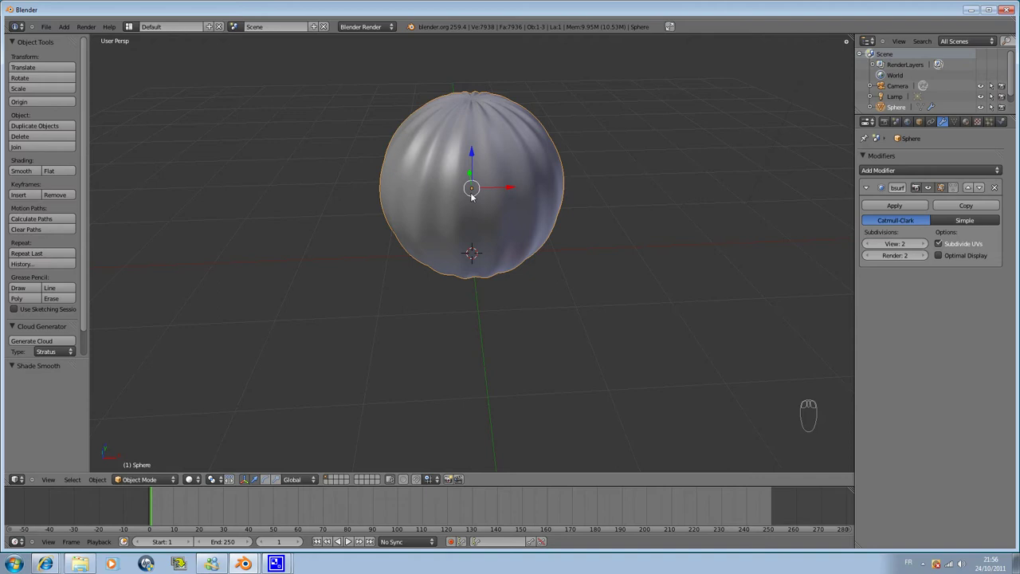
key("KP_3")
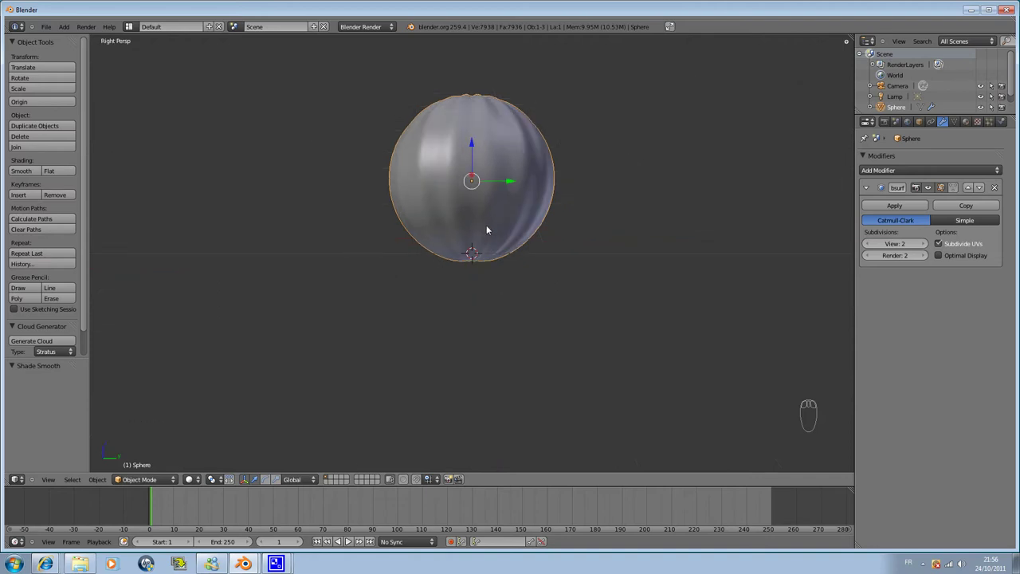
- Enter Edit Mode in Right Ortho view and select the sphere's top pole vertex
key("KP_5")
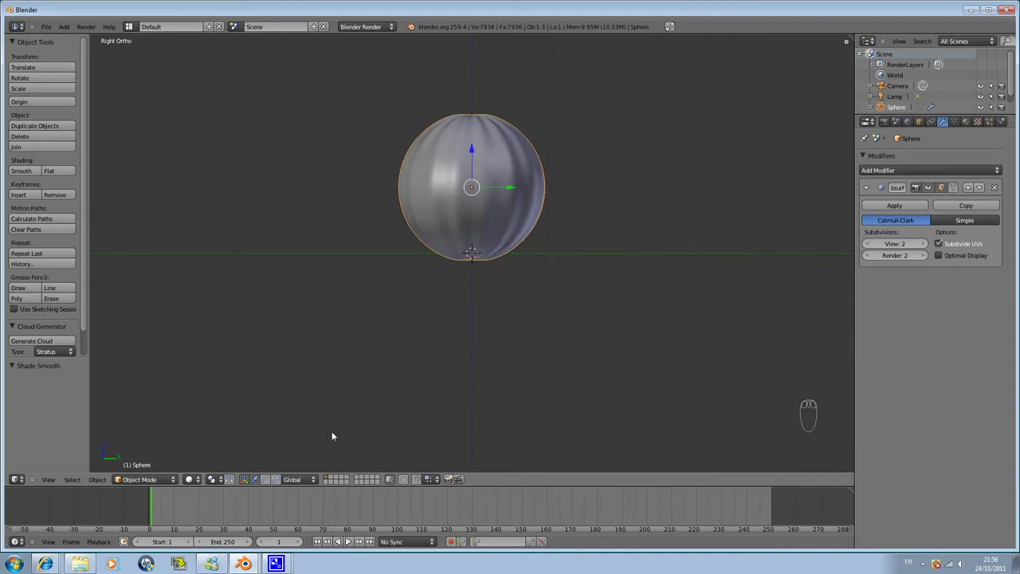
key("Tab")
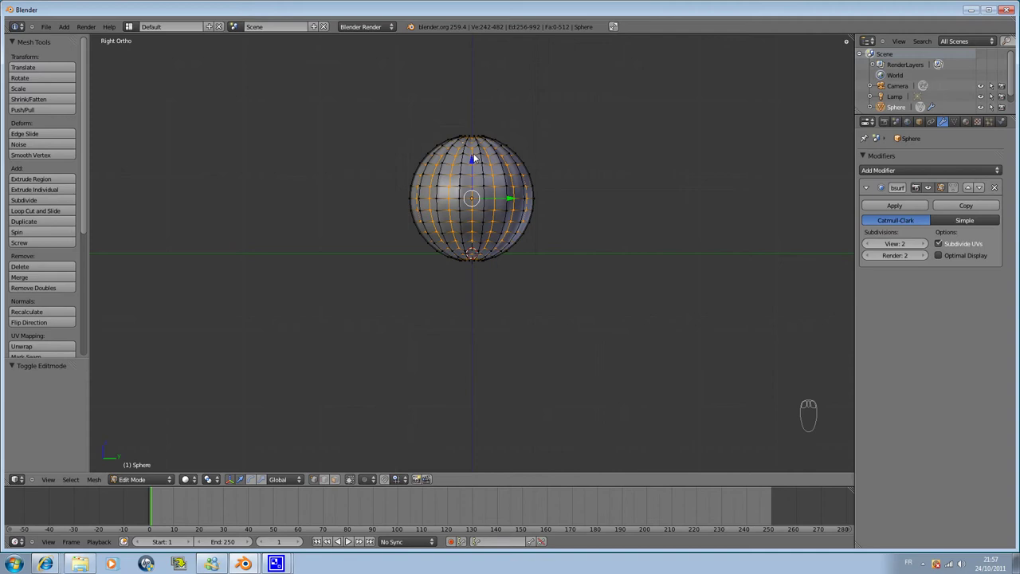
left_click_drag(477, 157, 474, 216)
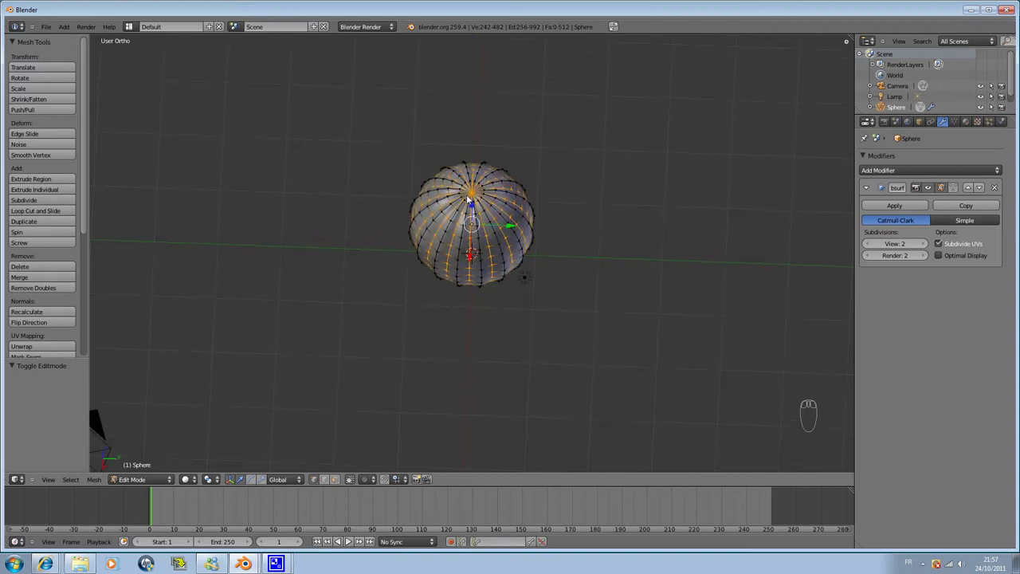
left_click_drag(475, 153, 478, 169)
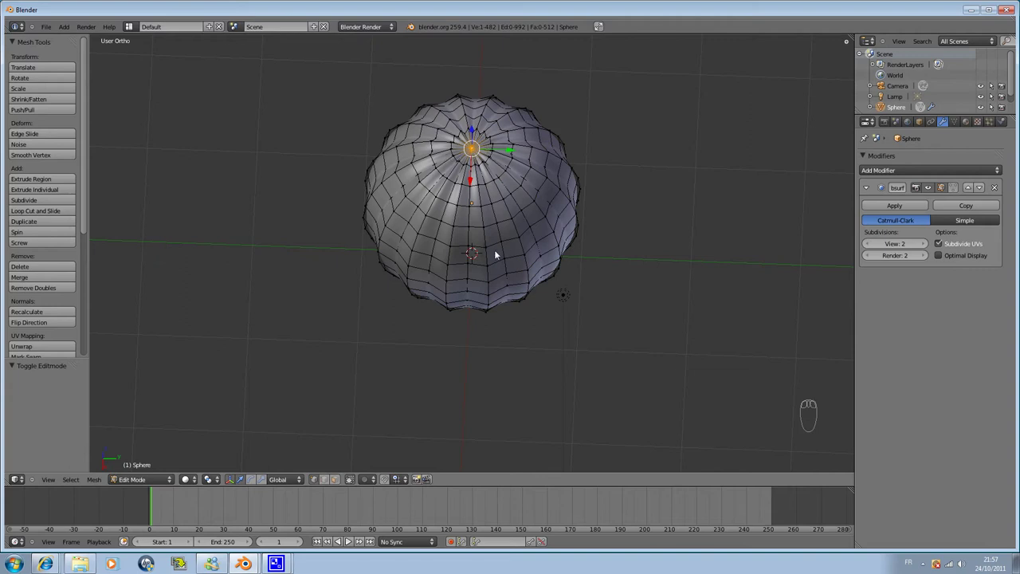
key("KP_3")
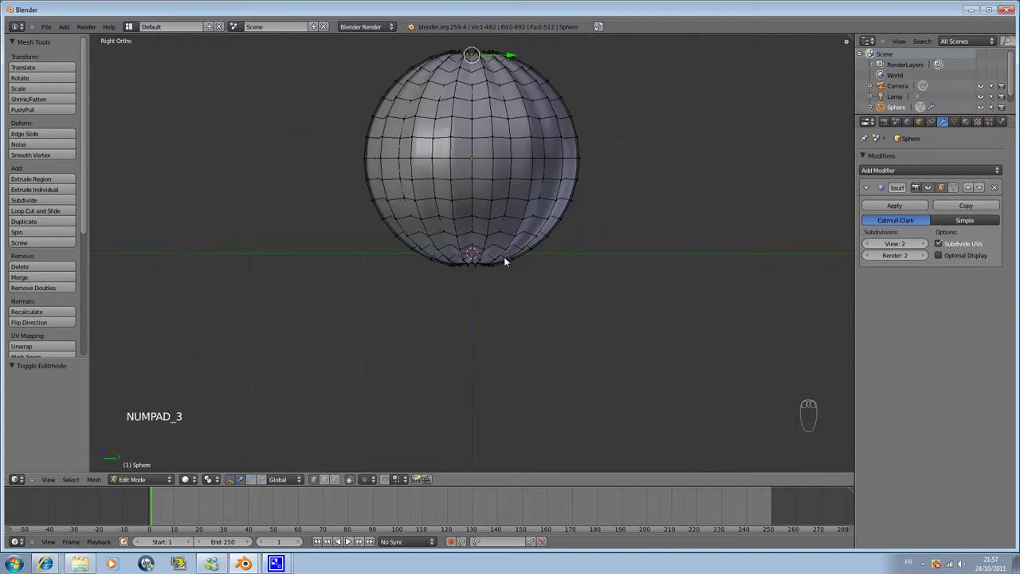
left_click_drag(369, 484, 381, 462)
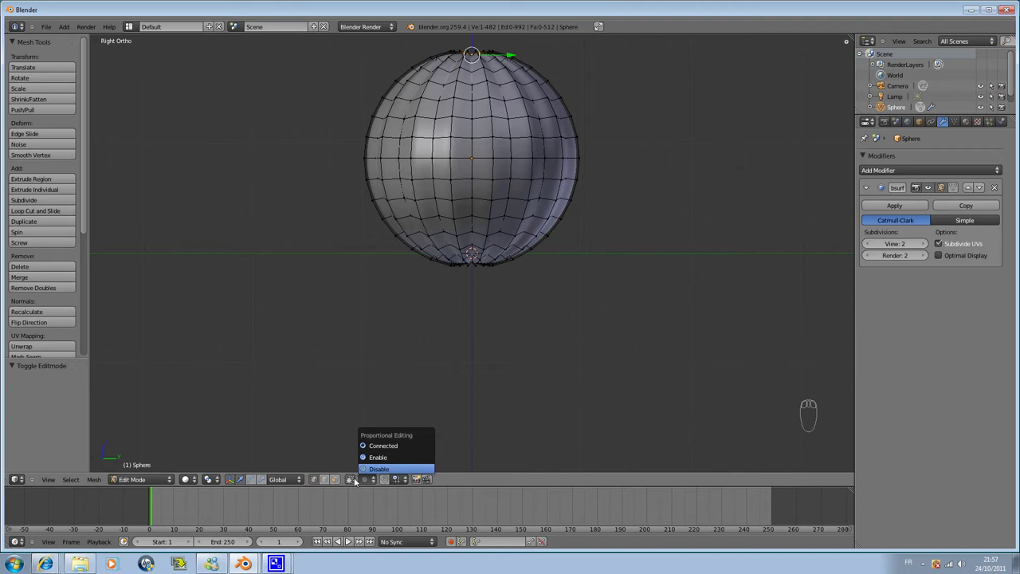
left_click_drag(348, 540, 348, 540)
left_click_drag(349, 540, 348, 540)
- Grab the top vertex and drag it off-centre, crumpling the upper surface
key("g")
left_click_drag(348, 540, 348, 540)
left_click_drag(348, 540, 348, 540)
key("g")
key("g")
left_click(349, 540)
- Cancel the move and undo the accidental distortion of the top
right_click(348, 541)
left_click_drag(348, 540, 348, 541)
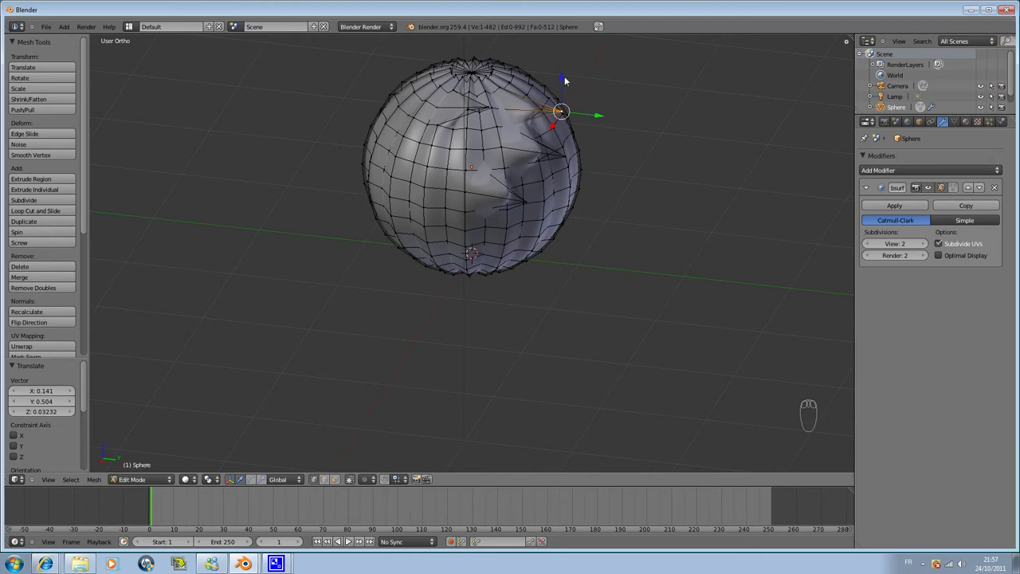
key("ctrl+z")
key("ctrl+z")
key("ctrl+z")
key("ctrl+z")
key("ctrl+z")
key("ctrl+z")
key("ctrl+z")
- Return to Right Ortho view and reselect the top pole vertex for proportional editing
key("KP_3")
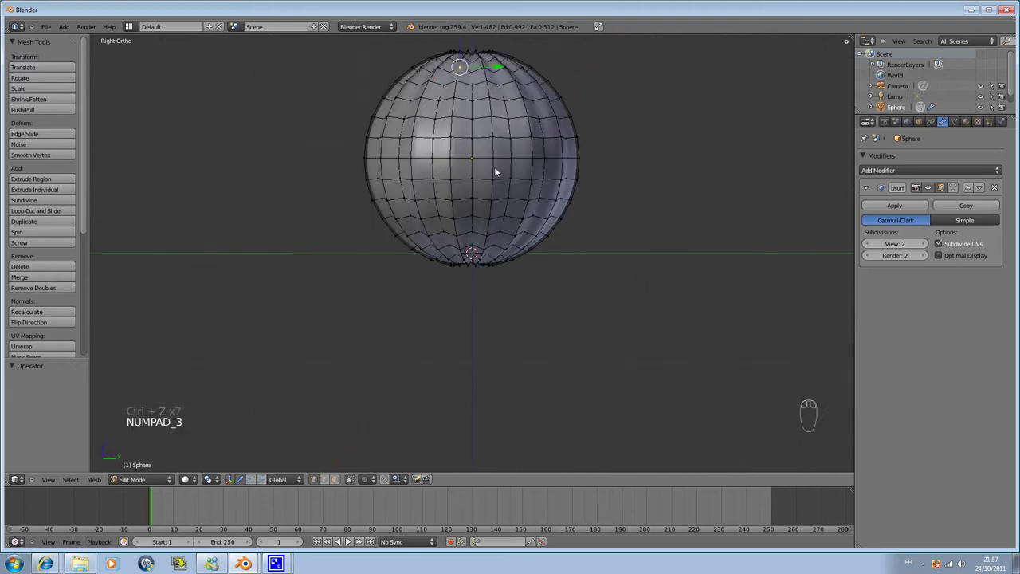
left_click_drag(349, 540, 349, 540)
left_click_drag(348, 540, 348, 540)
key("KP_3")
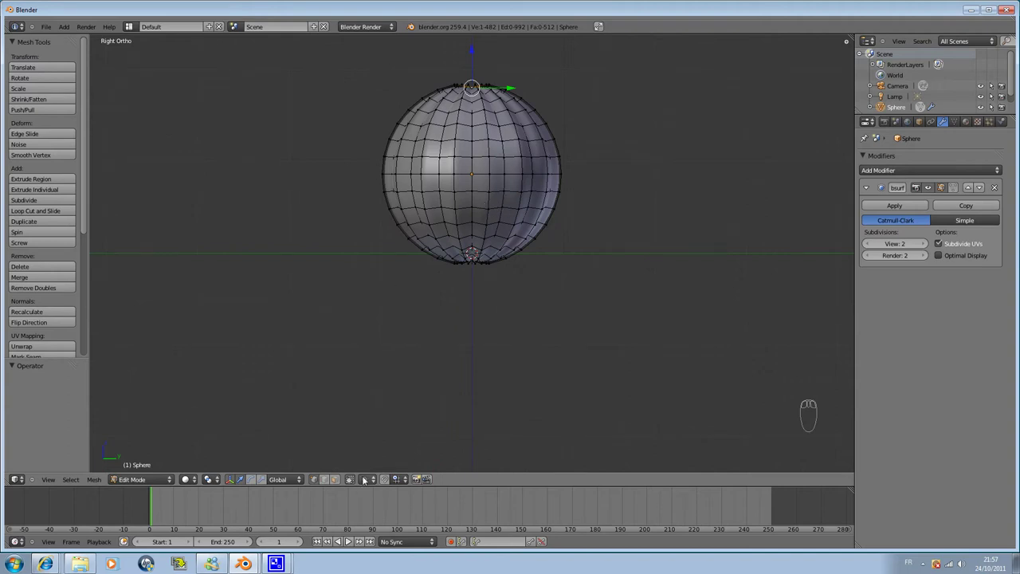
left_click_drag(371, 478, 406, 479)
left_click(412, 487)
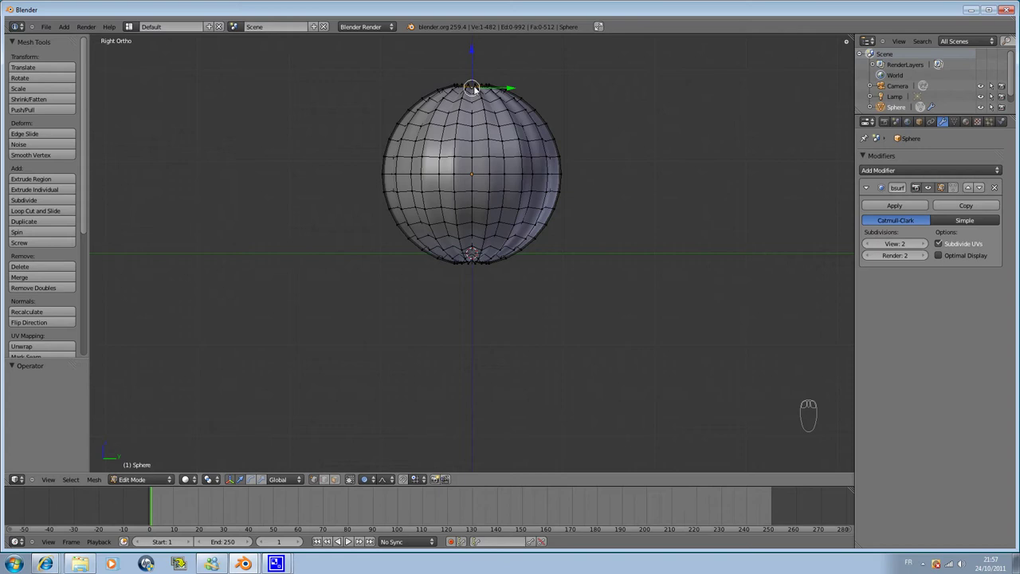
- Lower the top pole with wide proportional falloff into a dimpled top, then leave Edit Mode
key("g")
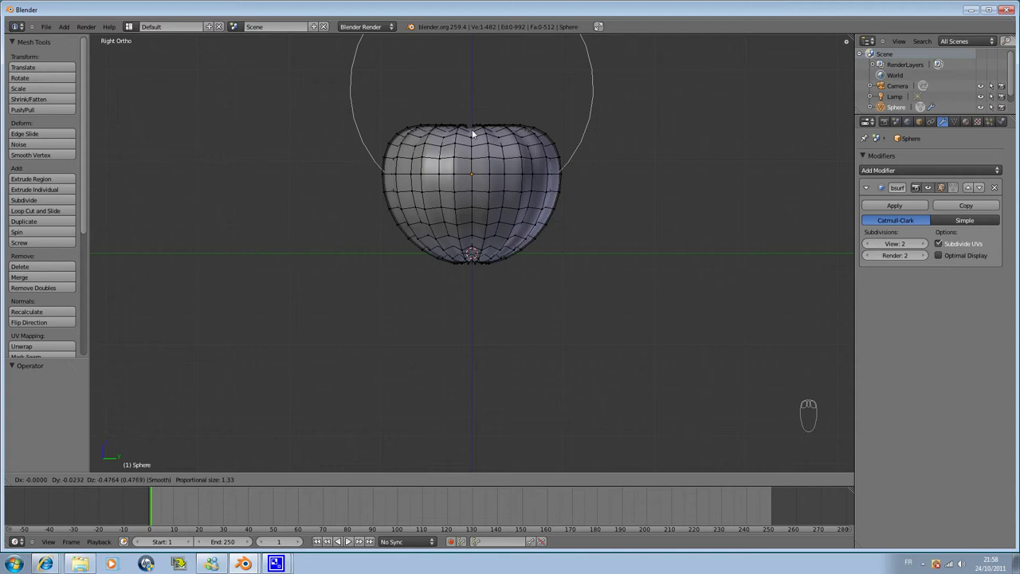
left_click_drag(475, 133, 487, 224)
left_click_drag(475, 154, 495, 182)
key("Tab")
- Orbit around the pumpkin and look straight down on it from Top view (Numpad 7)
left_click_drag(493, 209, 322, 182)
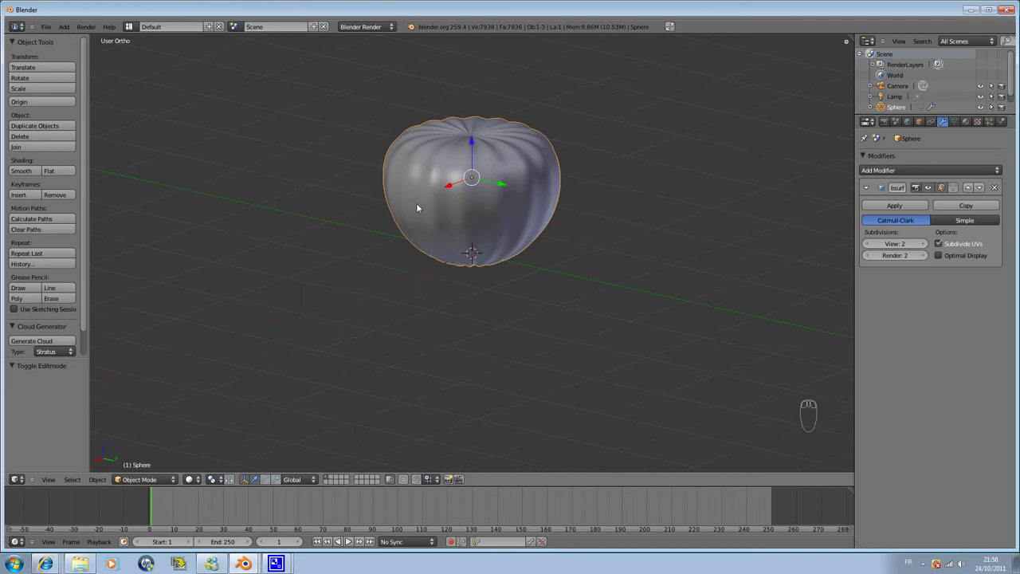
left_click_drag(518, 192, 478, 212)
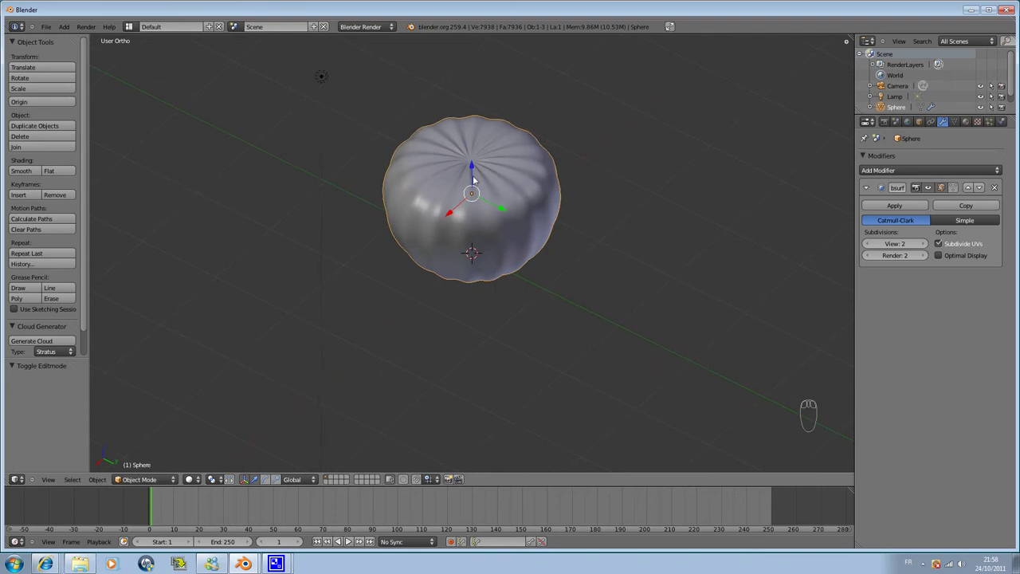
left_click_drag(492, 139, 455, 133)
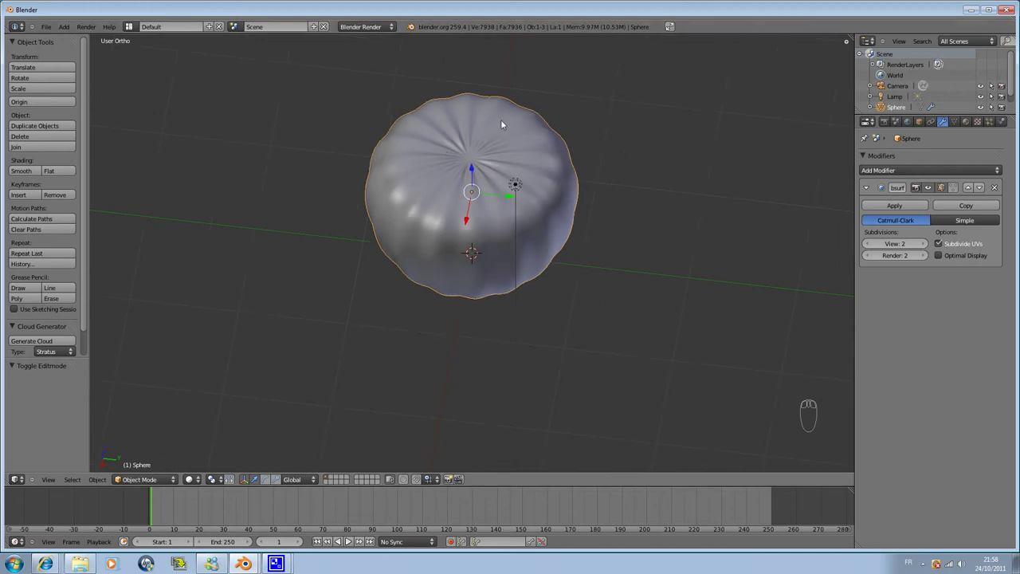
left_click_drag(457, 201, 502, 184)
key("KP_3")
middle_click(502, 184)
key("KP_7")
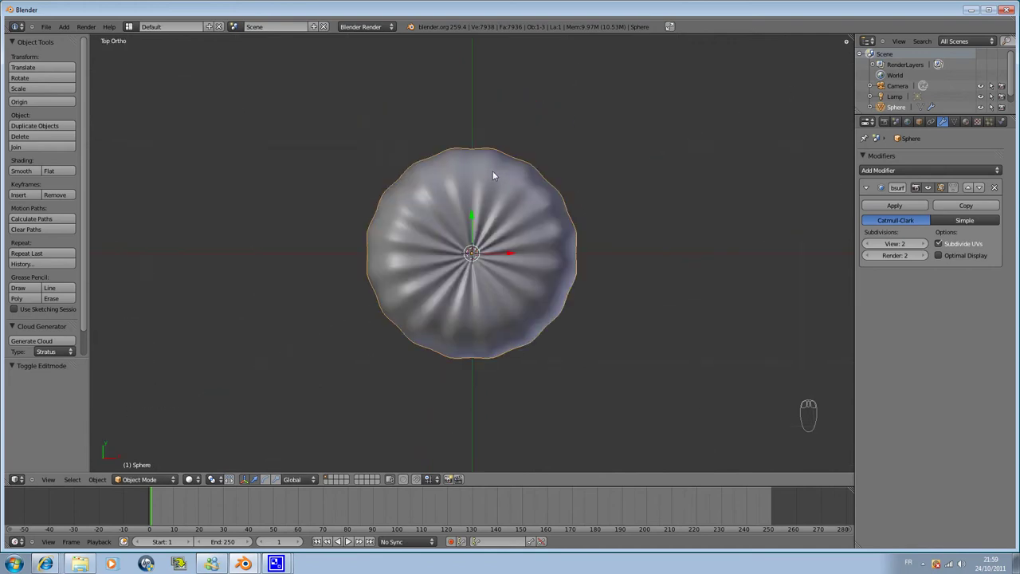
- Add a Circle mesh via Shift+A, resize it around the pumpkin and show the scene as wireframe
key("shift+a")
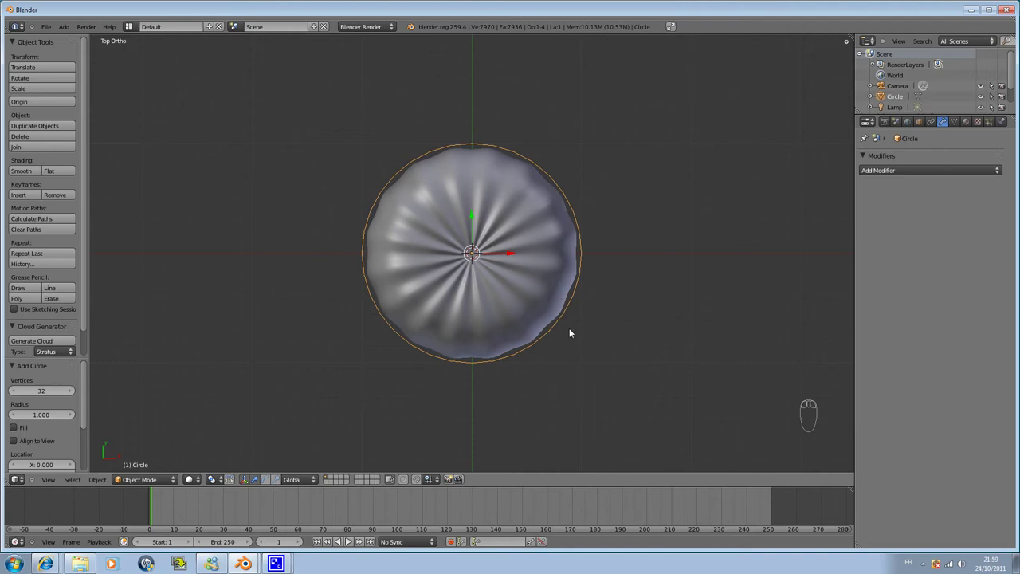
key("s")
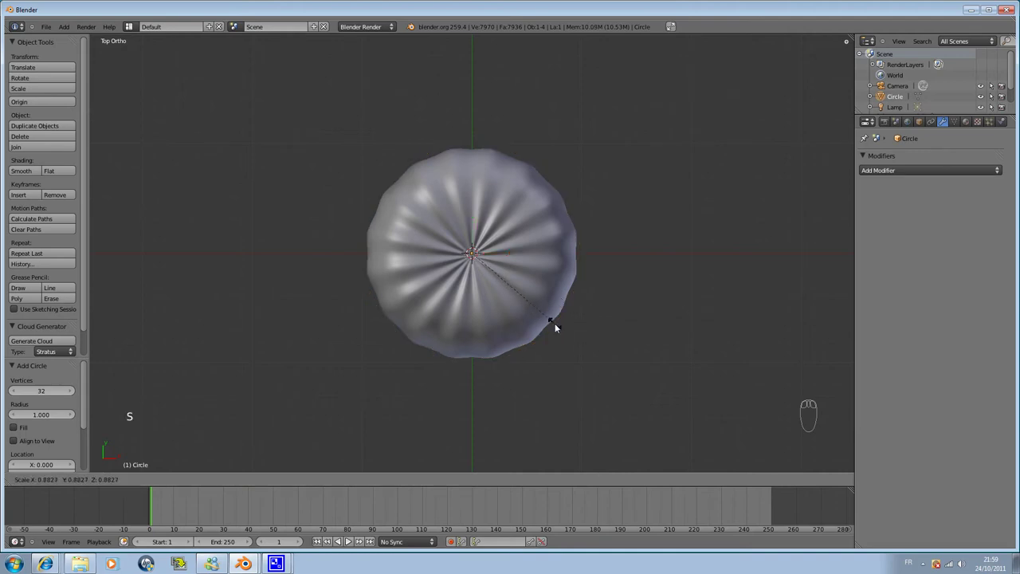
left_click_drag(581, 340, 589, 329)
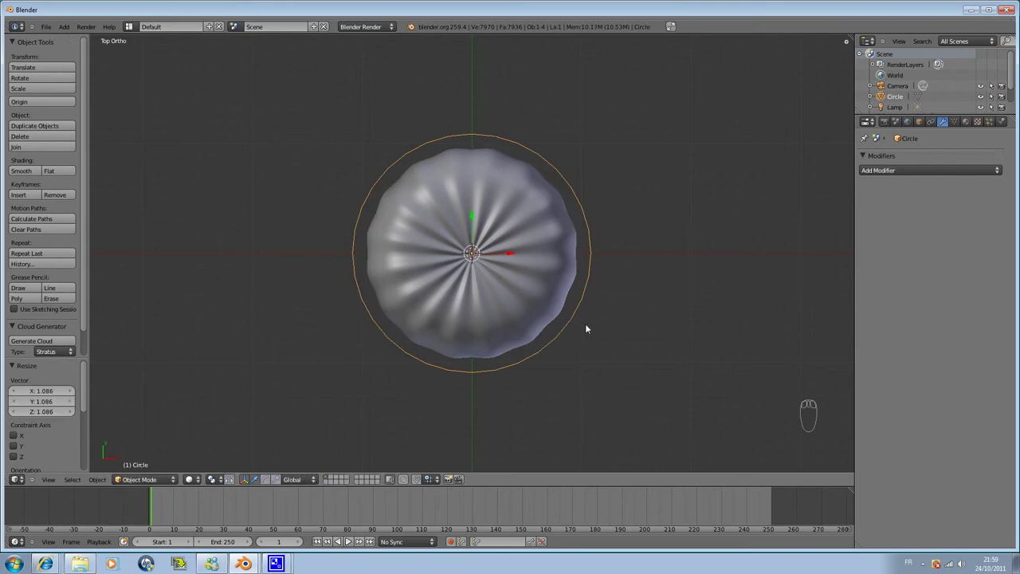
key("z")
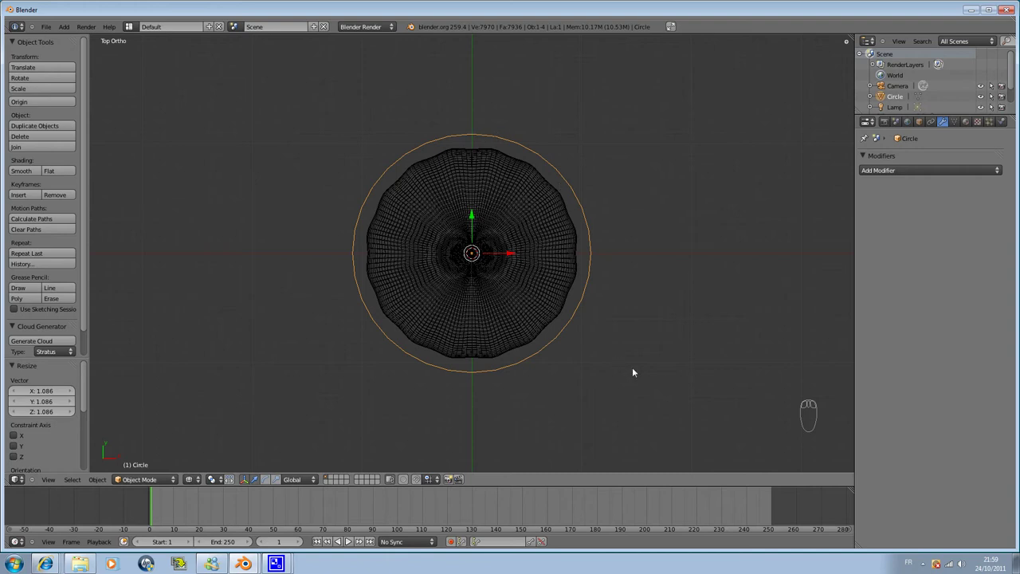
- Shrink the circle to a small ring and raise it into the dip on the pumpkin's top, seen from the side
key("s")
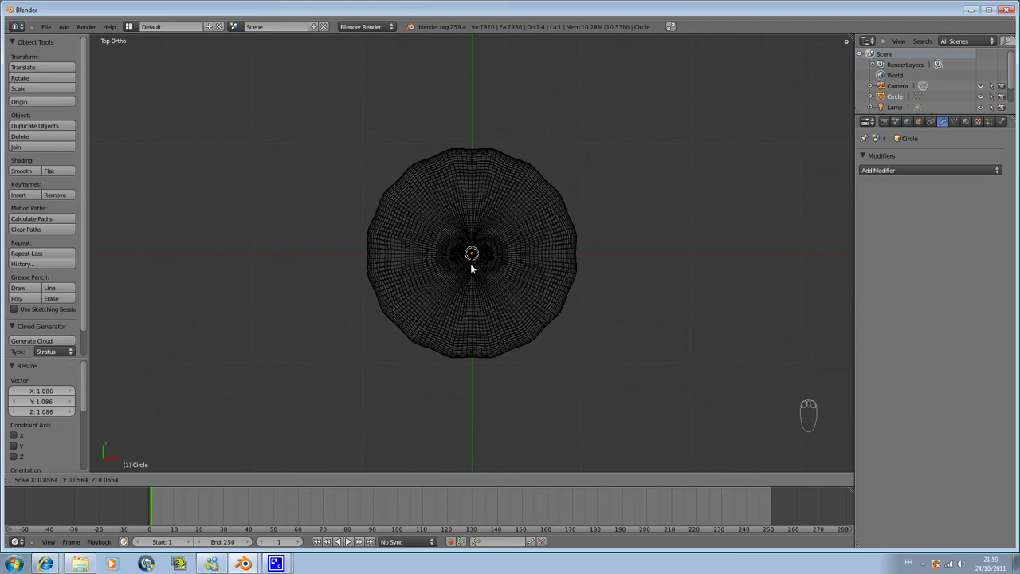
left_click_drag(474, 266, 493, 268)
key("KP_3")
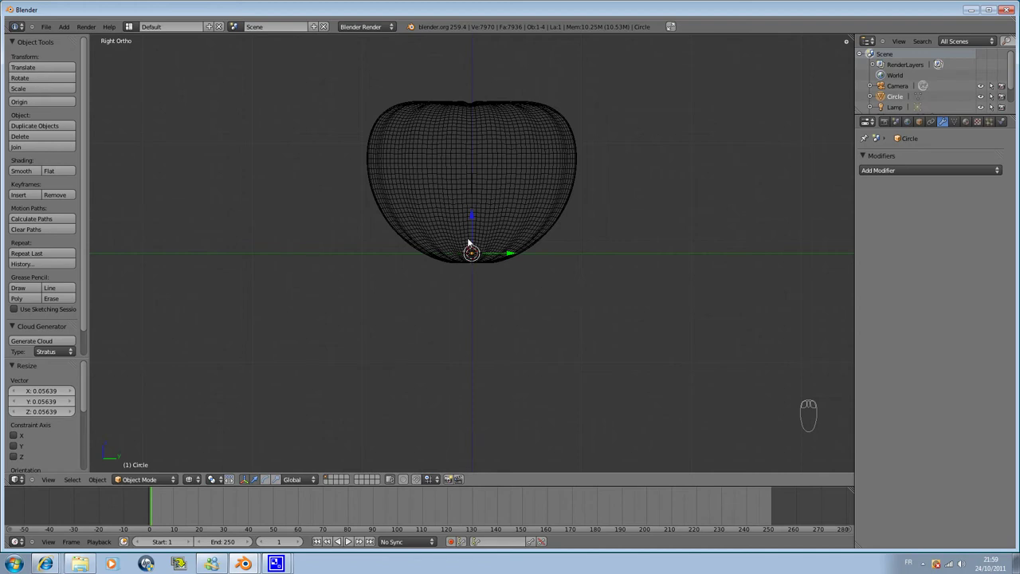
left_click_drag(474, 216, 476, 81)
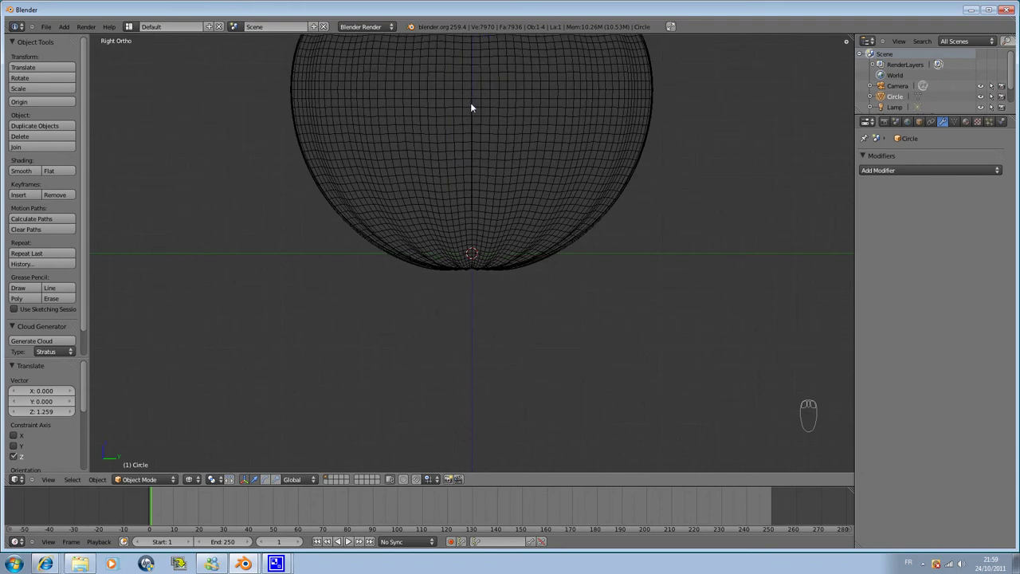
left_click_drag(473, 106, 458, 325)
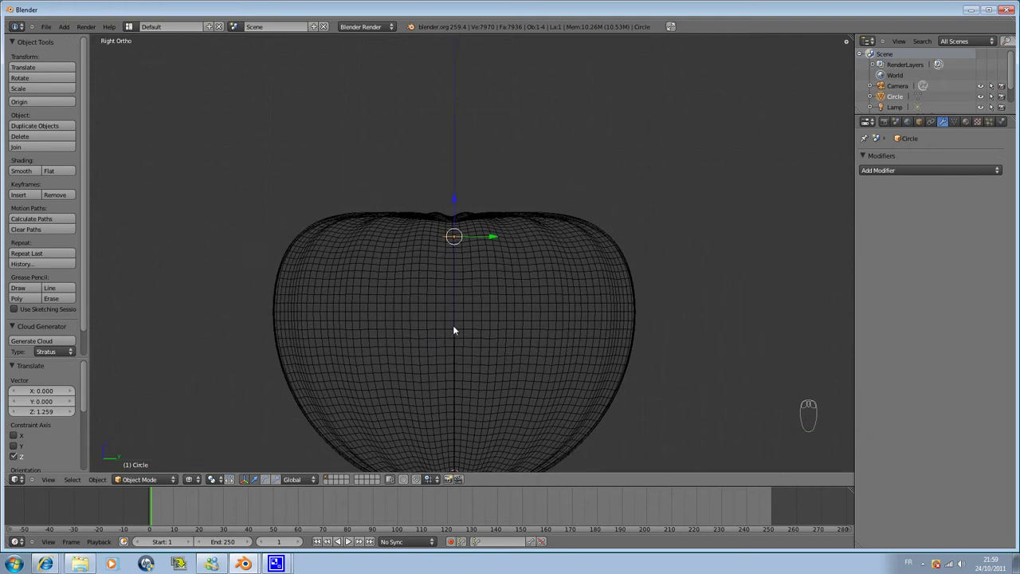
left_click_drag(456, 204, 463, 187)
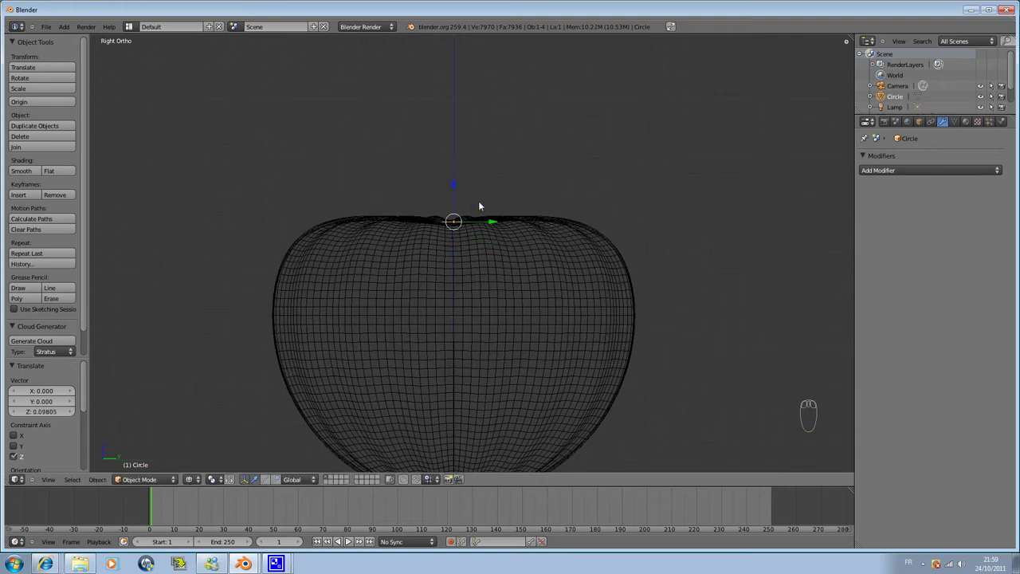
- In Edit Mode, extrude the circle upward into a short stem and tilt the new ring slightly
key("Tab")
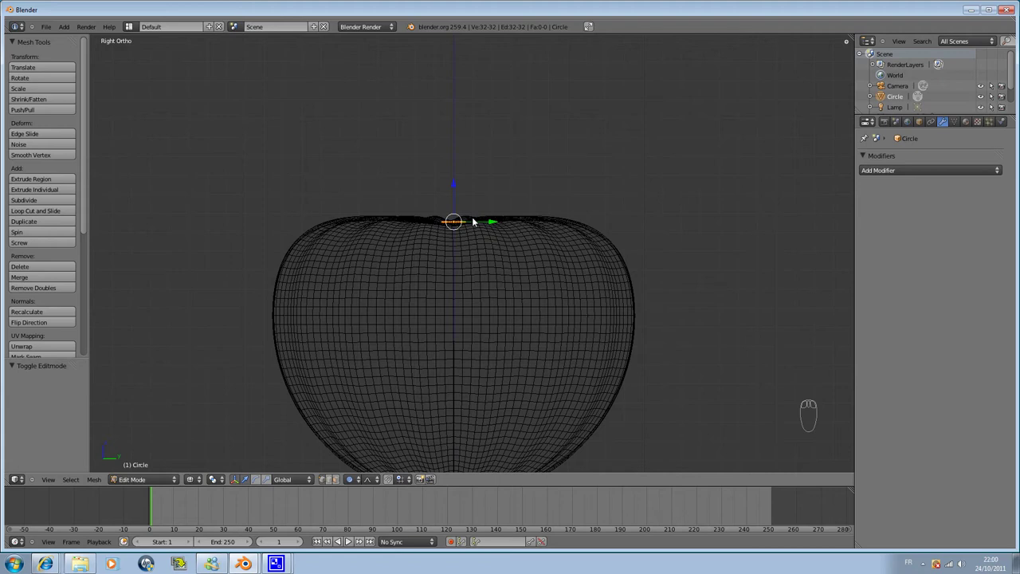
key("e")
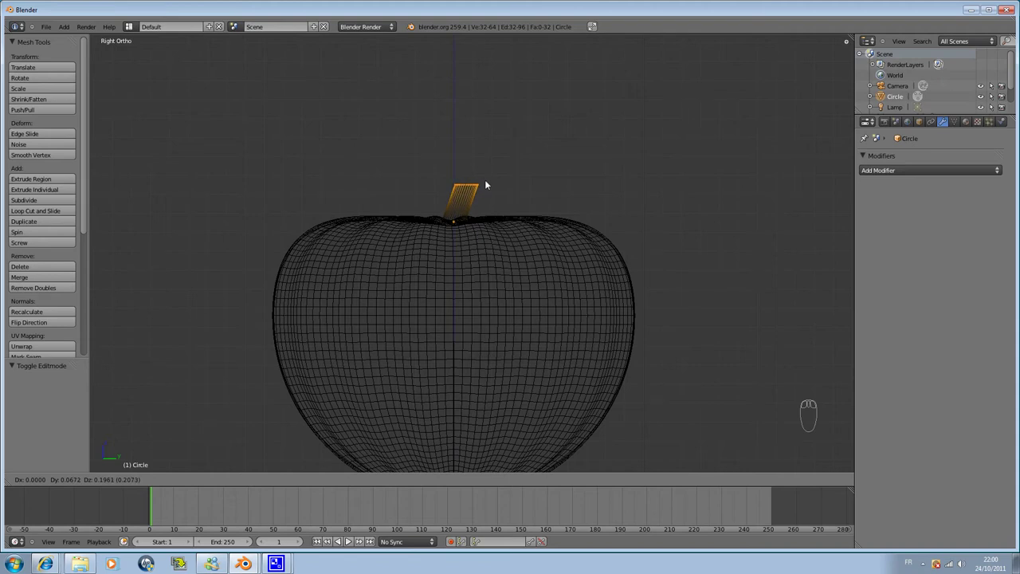
left_click_drag(490, 184, 495, 195)
key("r")
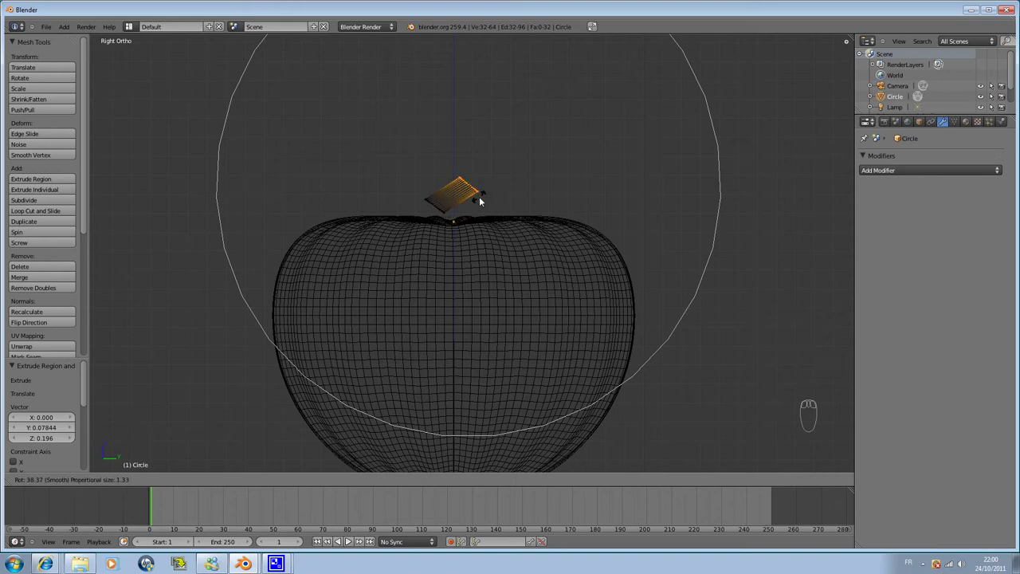
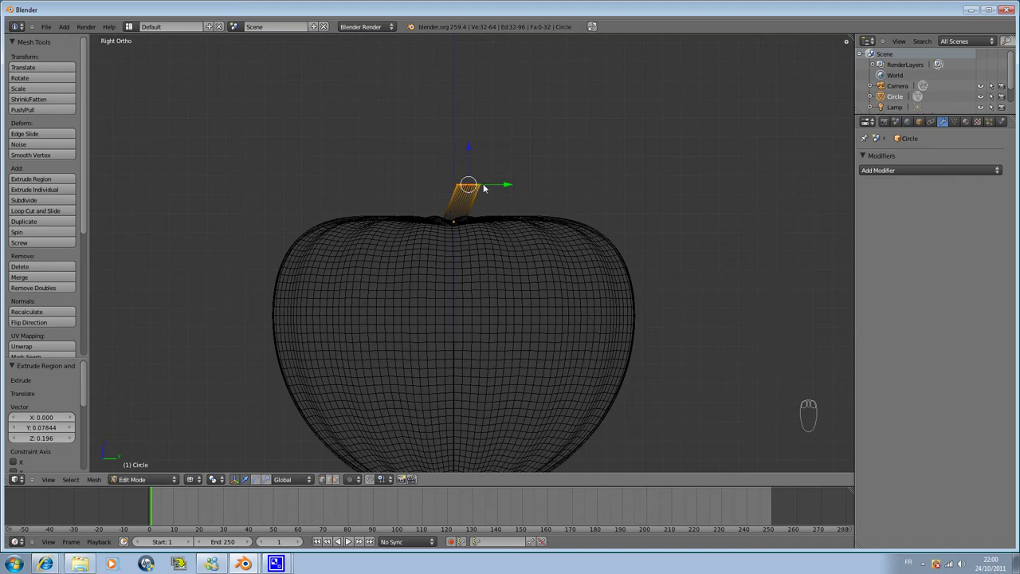
- Extrude two more stem sections, moving each outward so the stem curves sideways
key("r")
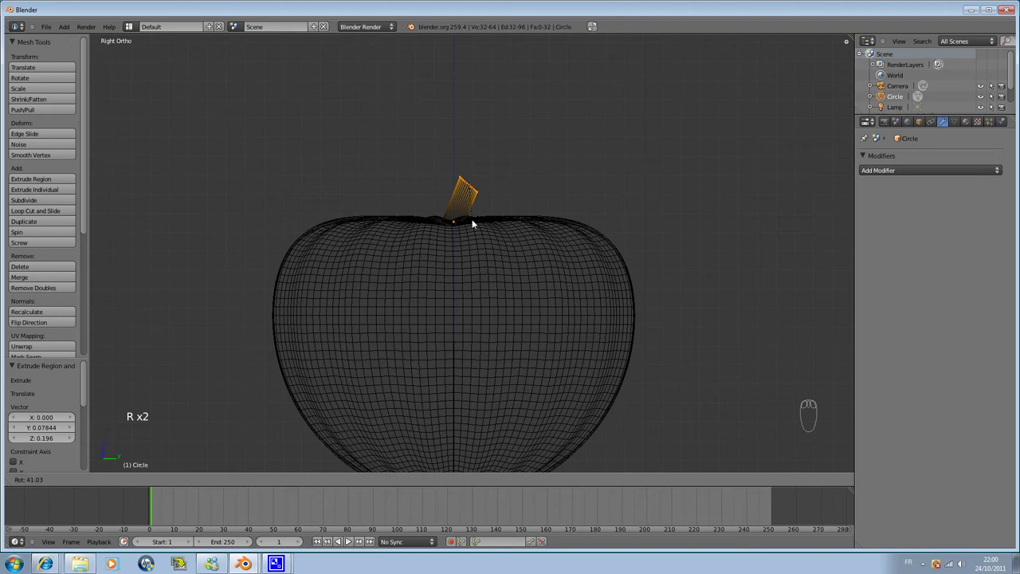
left_click_drag(471, 225, 515, 199)
key("e")
left_click_drag(517, 198, 538, 196)
key("e")
left_click_drag(553, 190, 559, 175)
- Bend the stem's end section and merge its tip ring into a single point with Alt+M
key("r")
left_click_drag(575, 161, 524, 189)
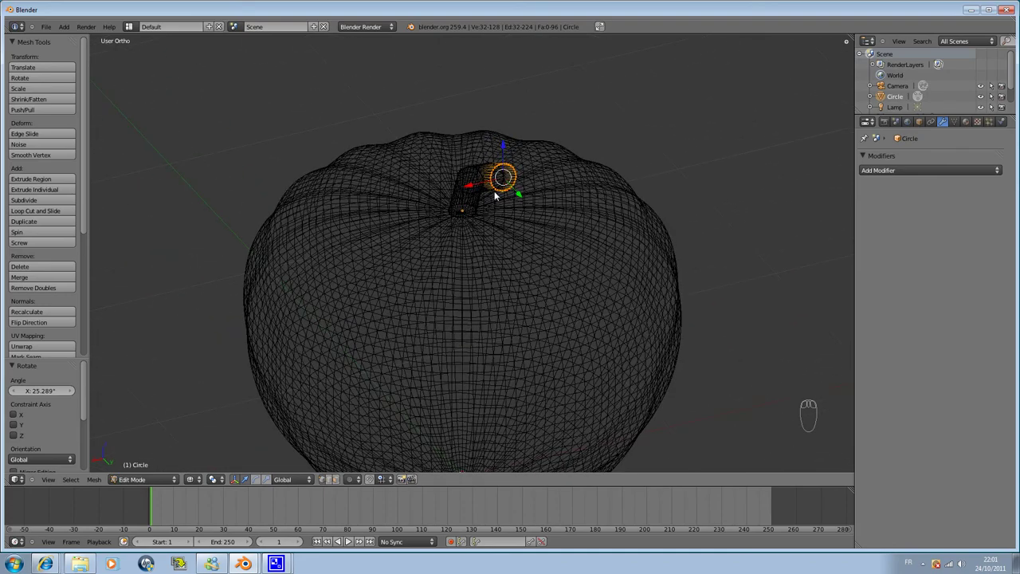
left_click_drag(538, 185, 554, 175)
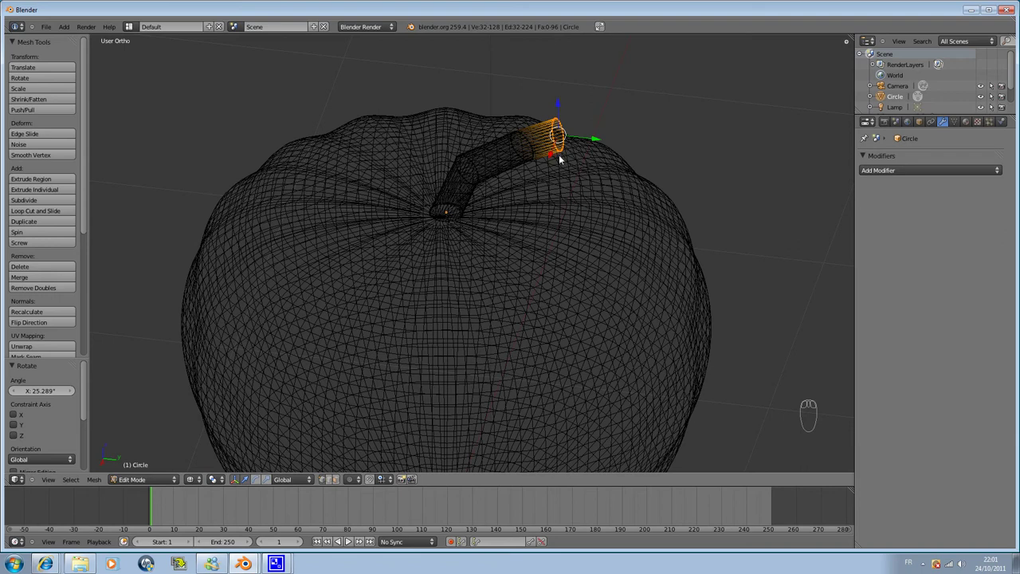
key("alt+m")
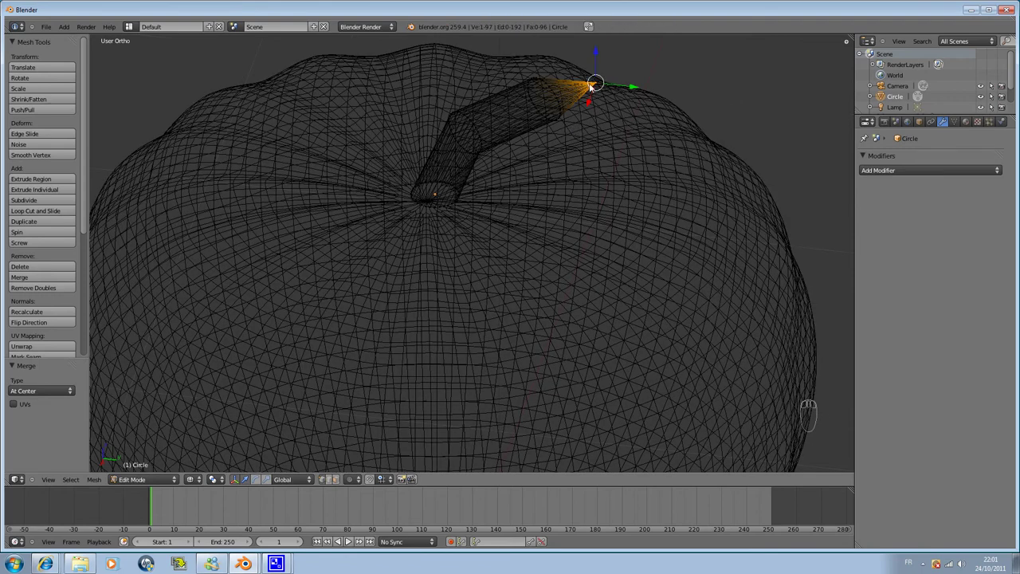
- Leave Edit Mode, switch to Solid shading and add a Subdivision Surface modifier to the stem
key("Tab")
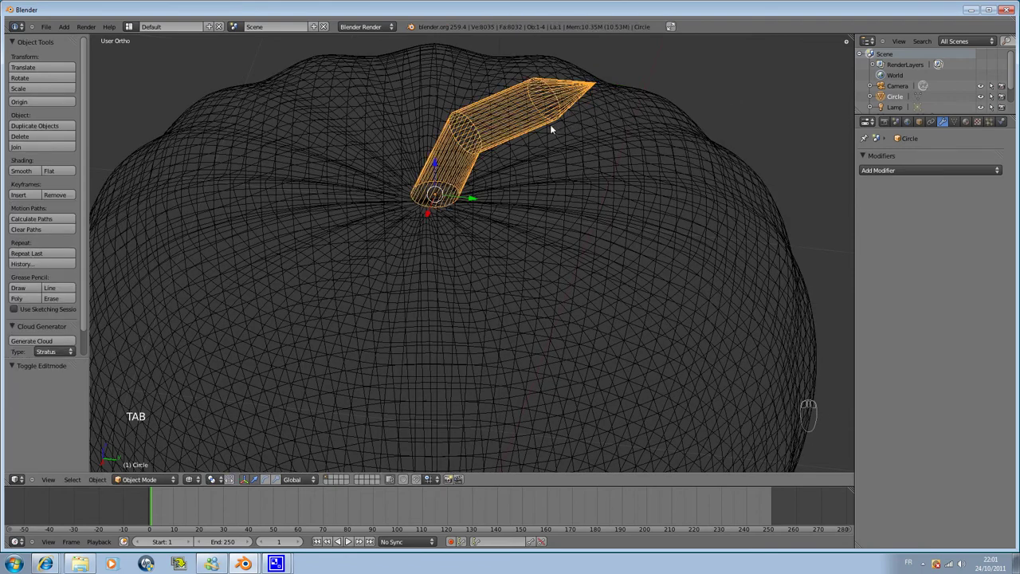
key("z")
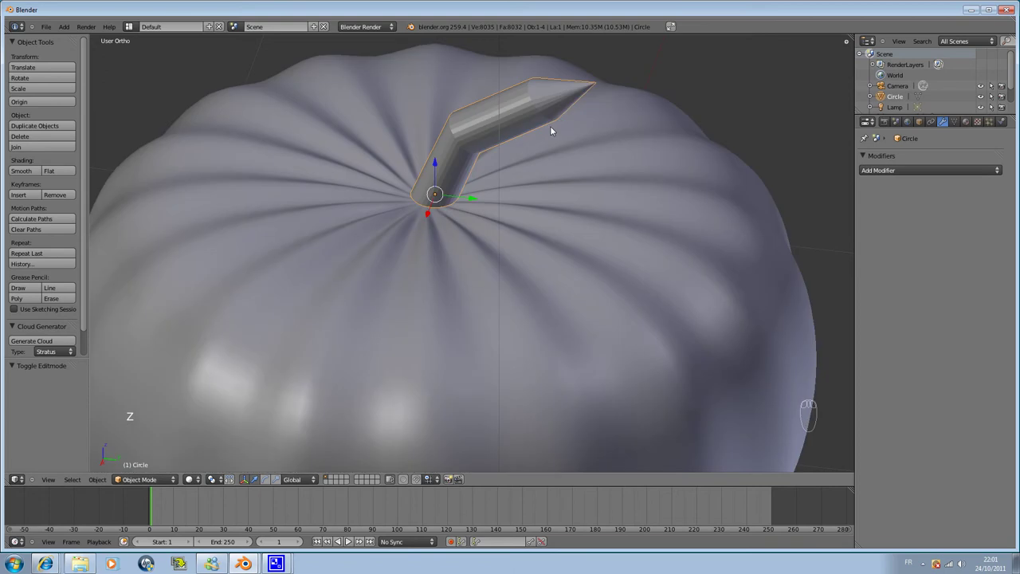
left_click_drag(478, 199, 749, 183)
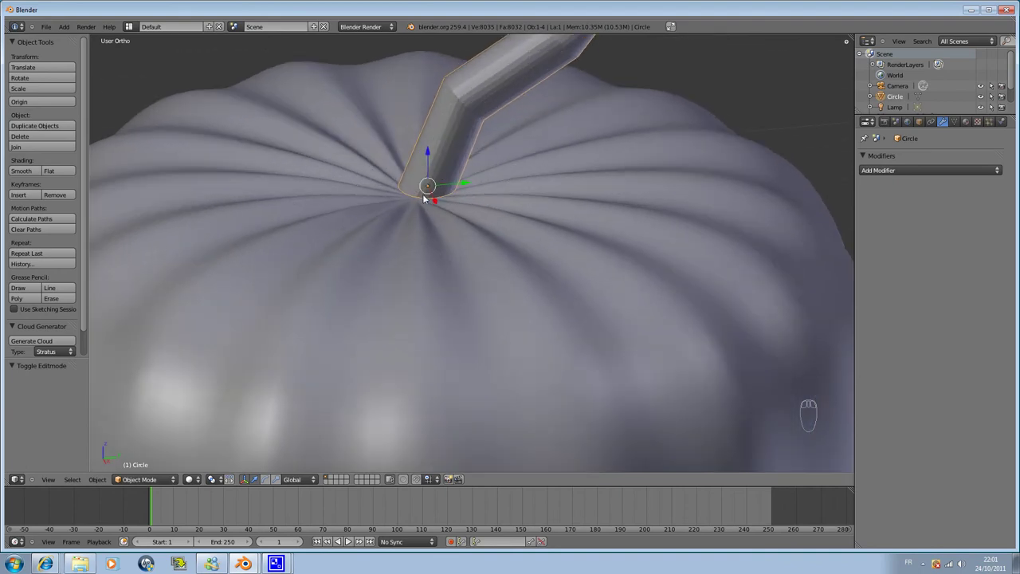
left_click_drag(416, 221, 435, 149)
left_click_drag(434, 144, 432, 149)
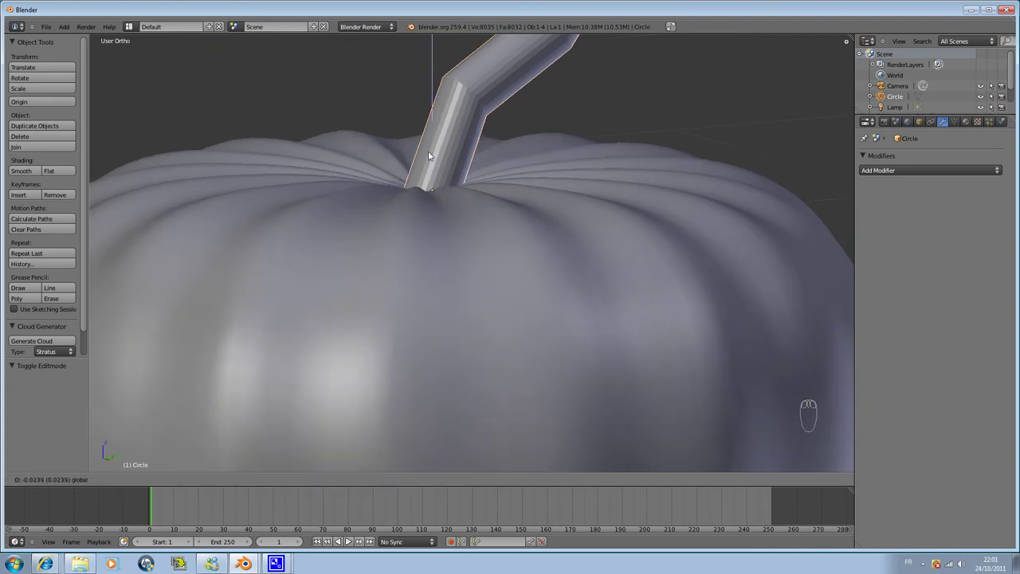
left_click_drag(571, 189, 945, 131)
left_click_drag(951, 168, 703, 325)
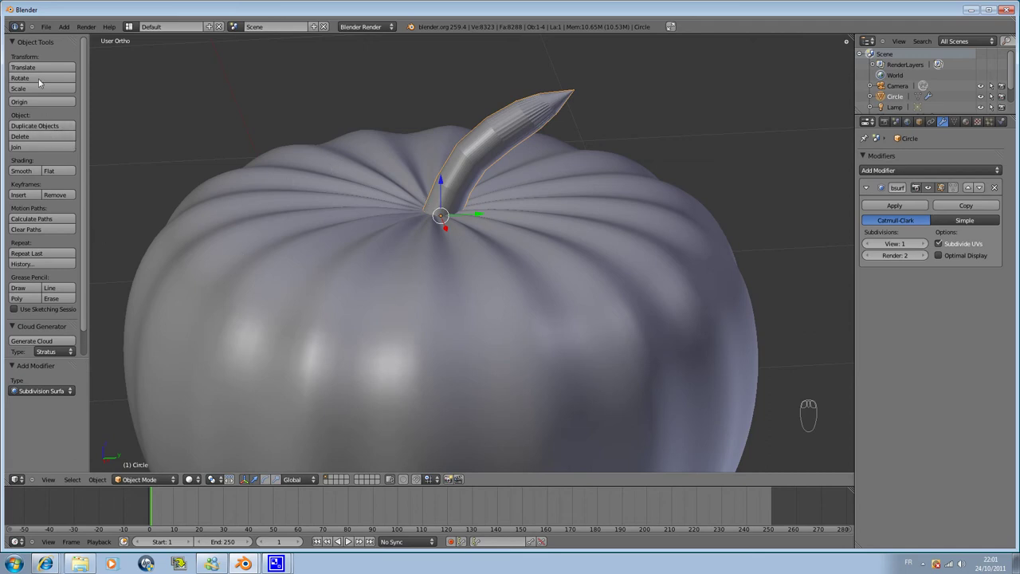
left_click_drag(30, 174, 549, 111)
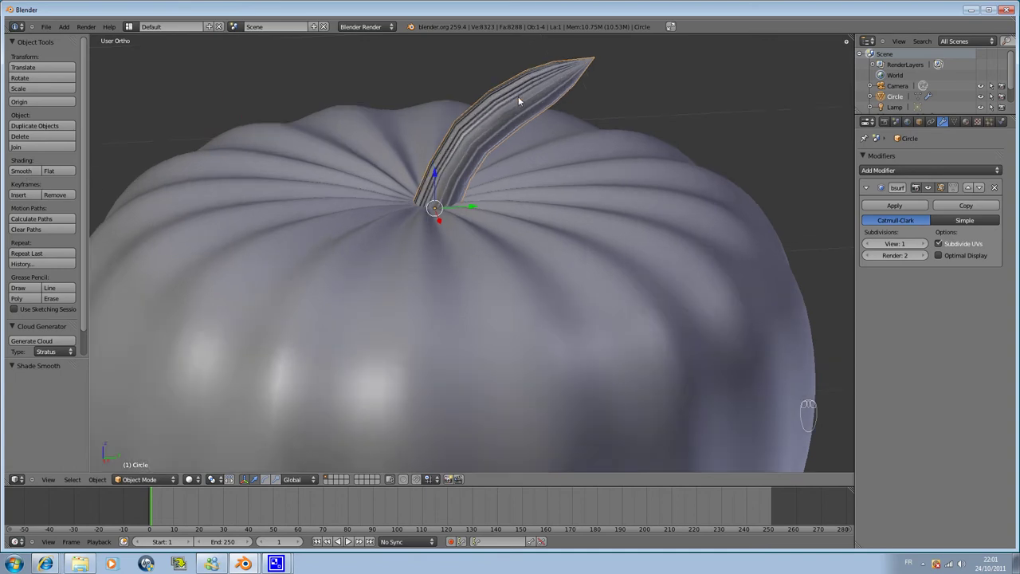
left_click_drag(454, 176, 461, 166)
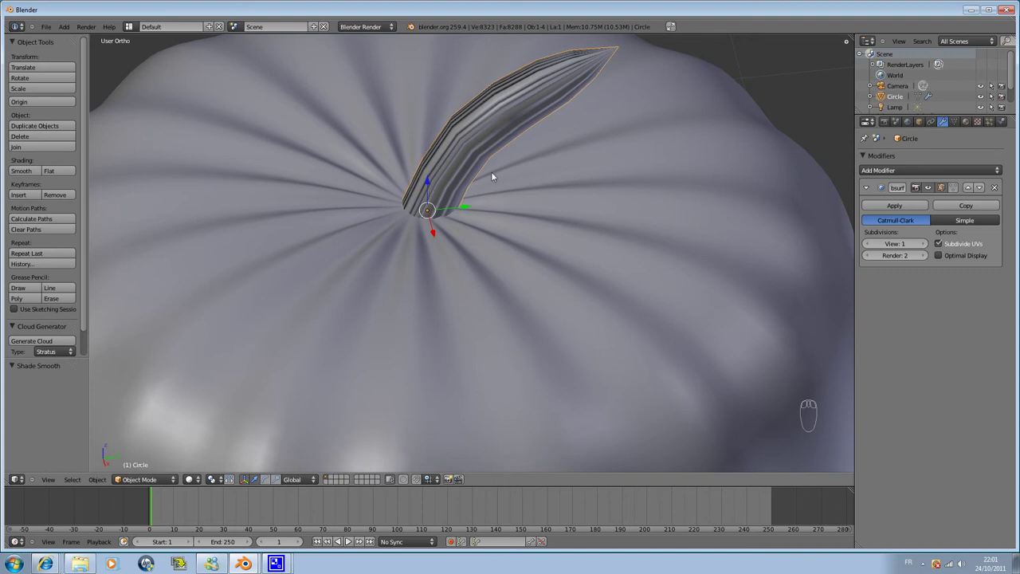
- Select the whole stem mesh, recalculate its normals outward and return to Object Mode
key("Tab")
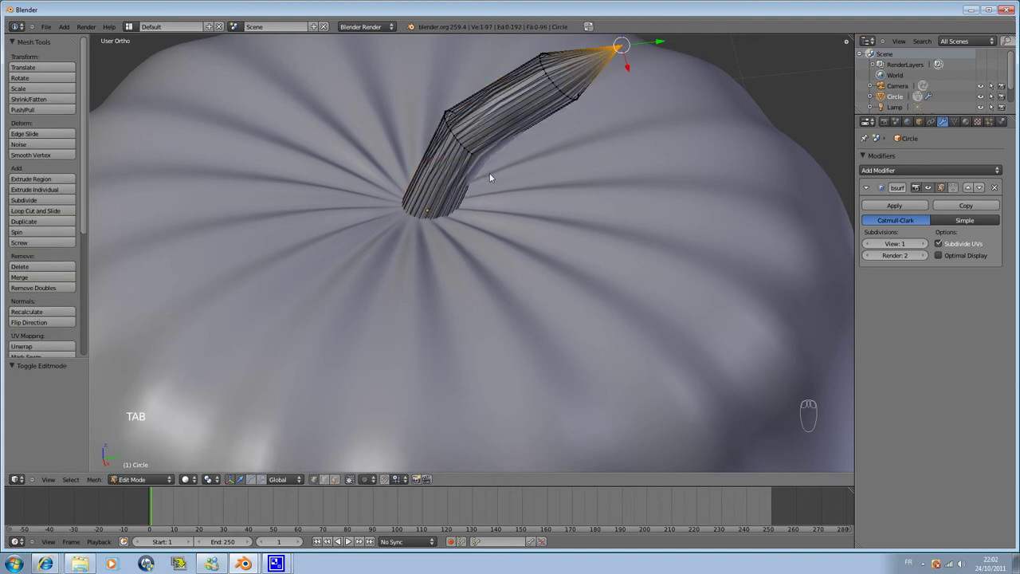
key("a")
key("a")
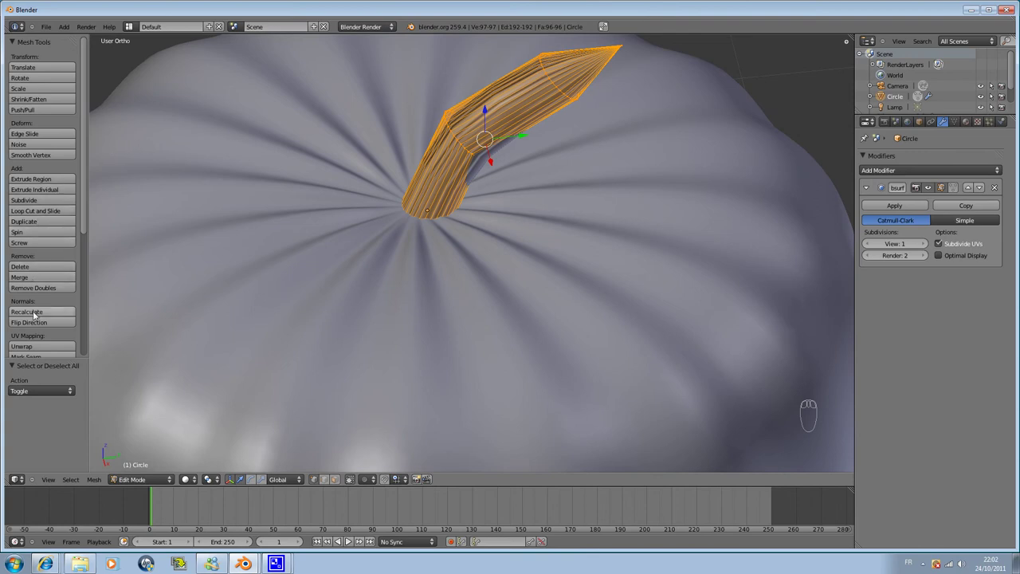
left_click_drag(36, 314, 330, 243)
key("Tab")
left_click_drag(572, 140, 676, 137)
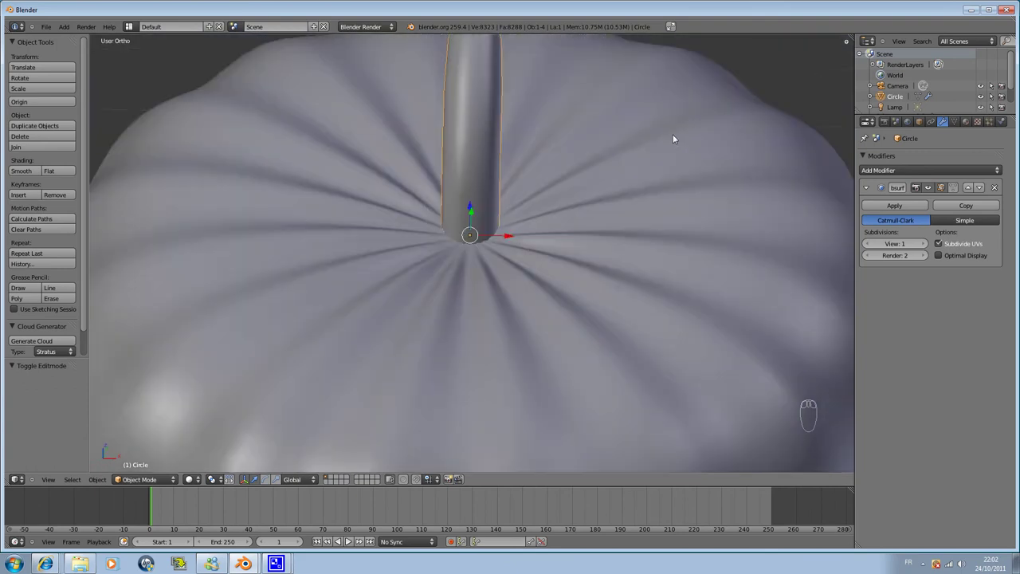
- Select the pumpkin body, collapse its Subsurf panel and open the Add Modifier dropdown
left_click_drag(494, 323, 449, 240)
left_click_drag(502, 329, 470, 233)
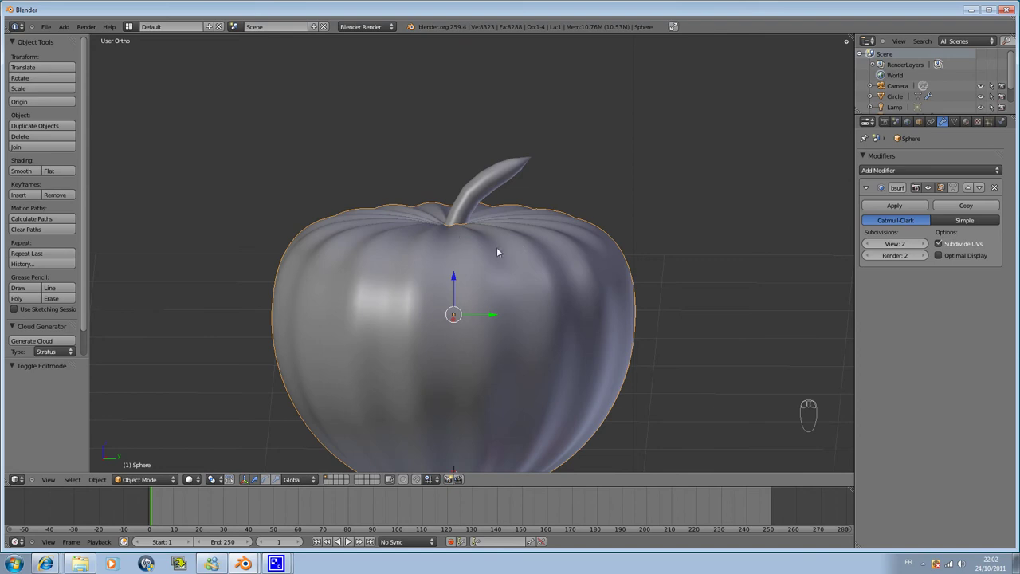
left_click_drag(874, 189, 407, 216)
left_click_drag(1003, 174, 871, 312)
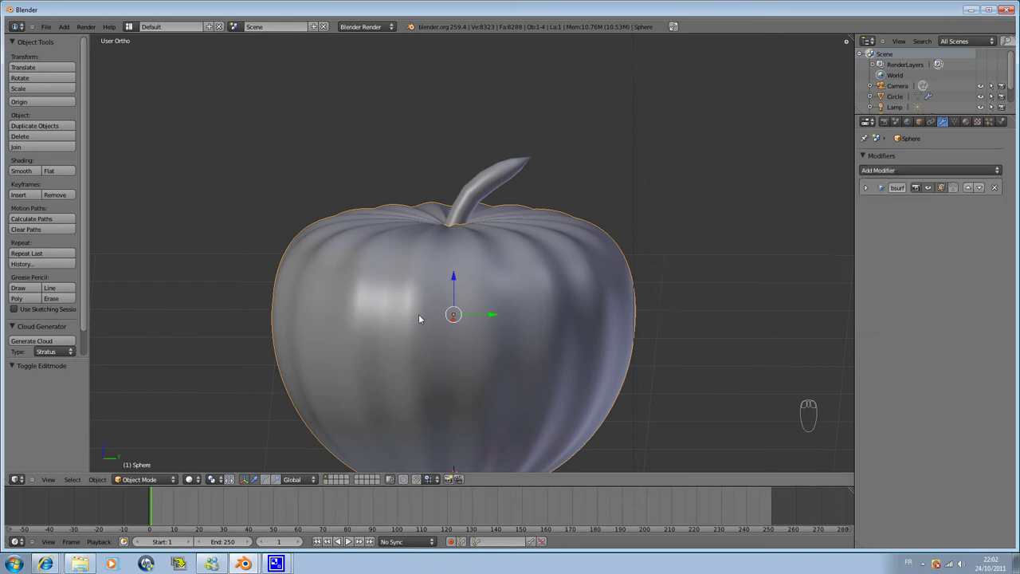
- Add a Simple Deform modifier in Twist mode and raise its Factor to 0.500, spiralling the ribs
left_click_drag(970, 179, 857, 287)
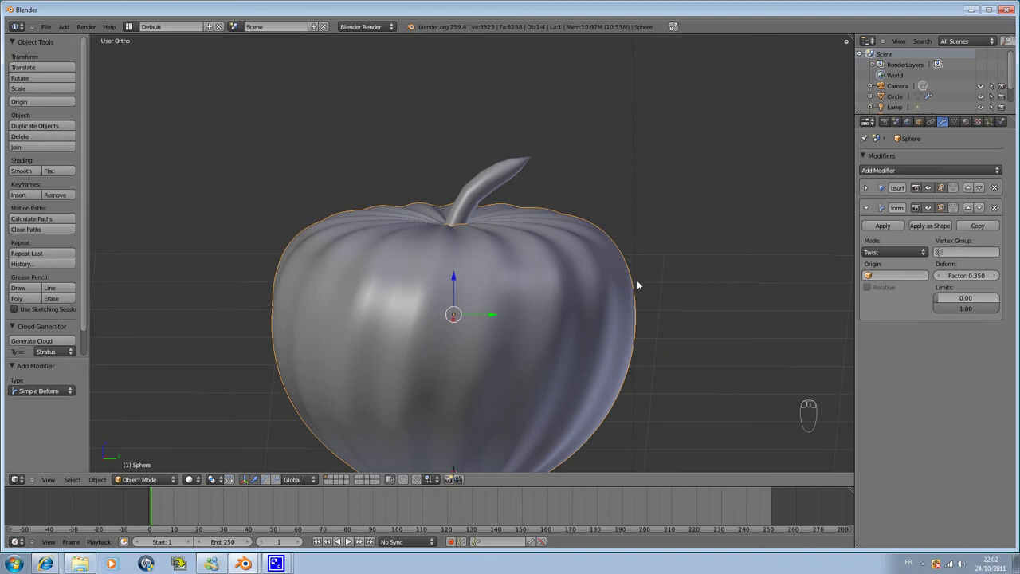
left_click_drag(438, 291, 499, 291)
left_click_drag(469, 274, 910, 333)
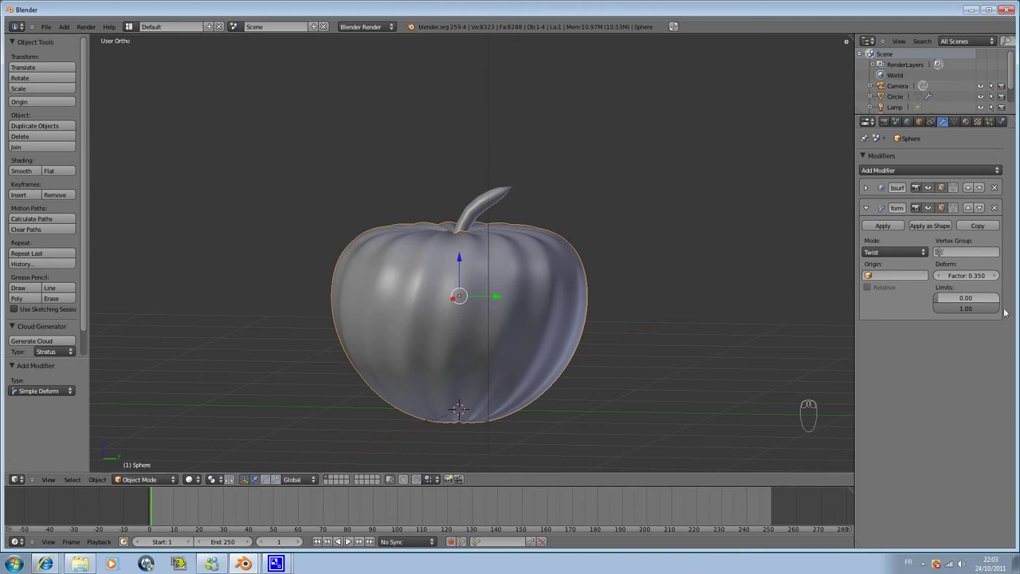
left_click_drag(996, 276, 991, 279)
left_click_drag(972, 278, 968, 279)
left_click_drag(433, 283, 531, 302)
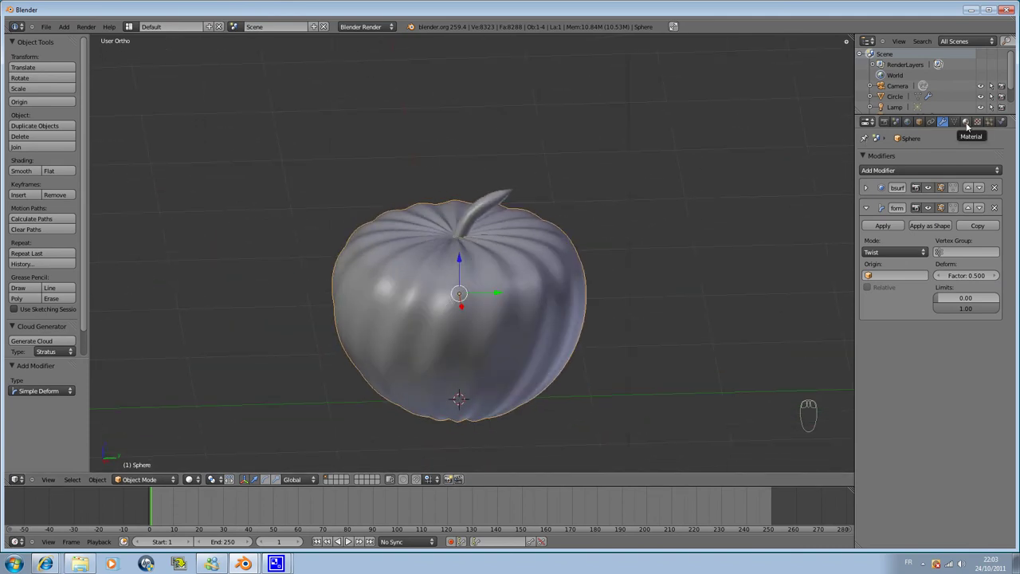
- Create a new material on the pumpkin body and set its Diffuse colour to orange
left_click_drag(969, 127, 909, 196)
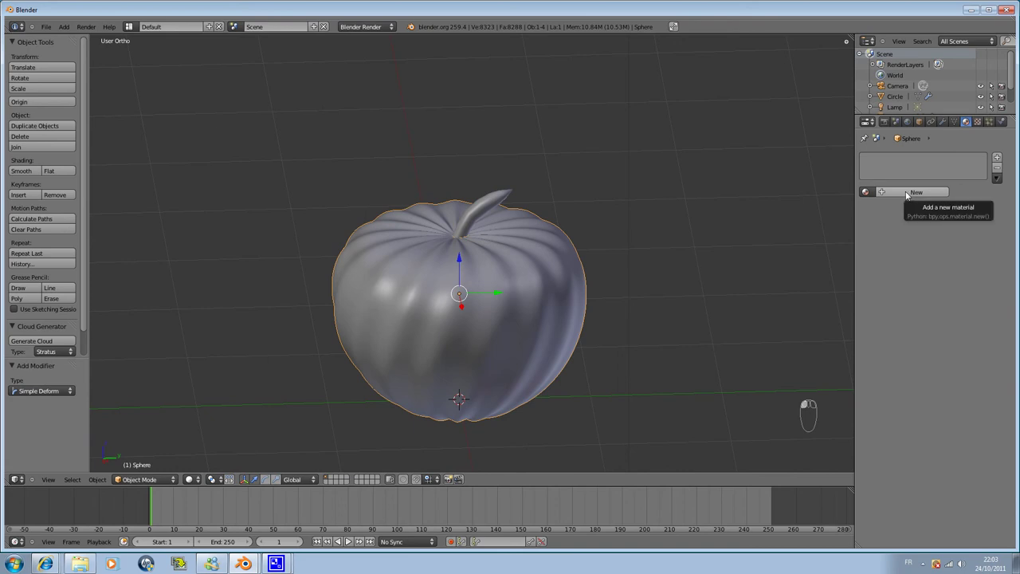
left_click_drag(910, 195, 705, 247)
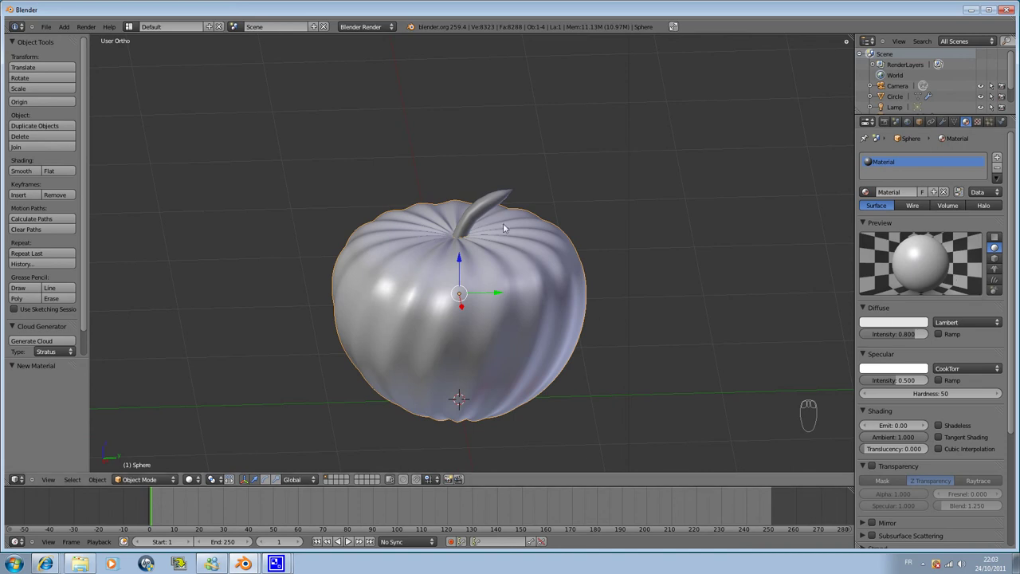
left_click_drag(903, 327, 862, 257)
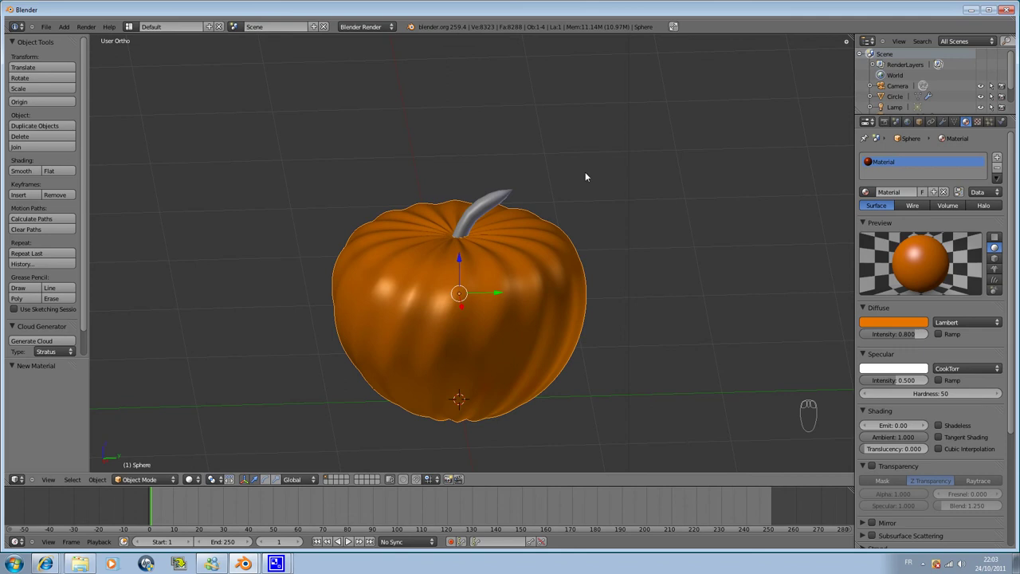
- Select the stem and give it a new material with a dark green diffuse colour
left_click_drag(484, 212, 898, 199)
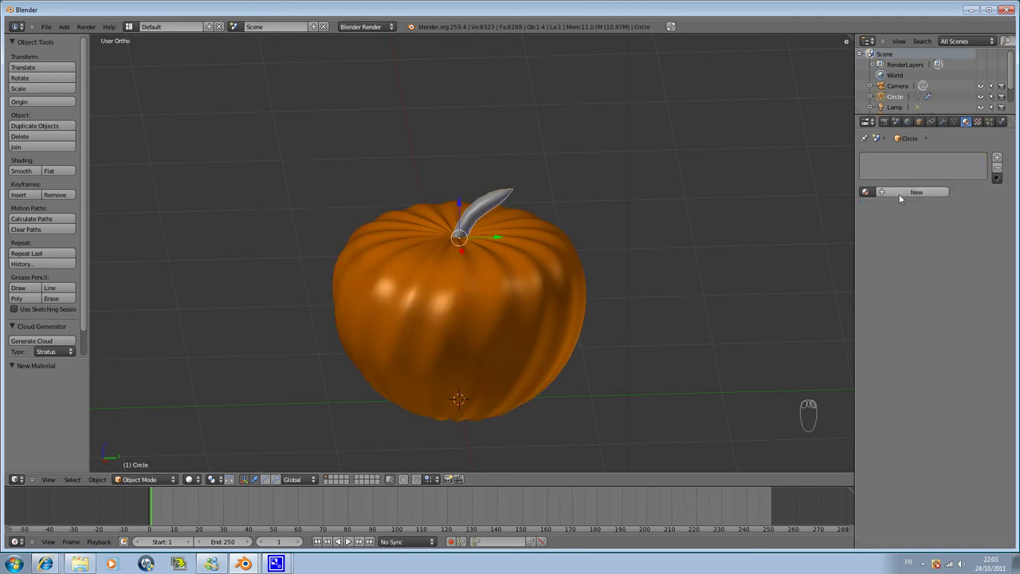
left_click_drag(905, 196, 946, 206)
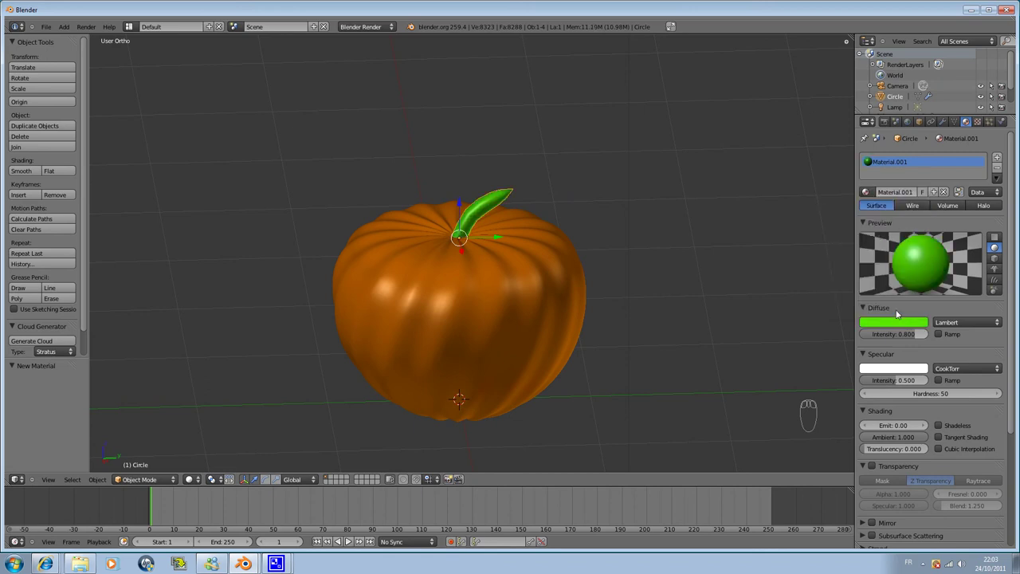
left_click_drag(893, 324, 987, 323)
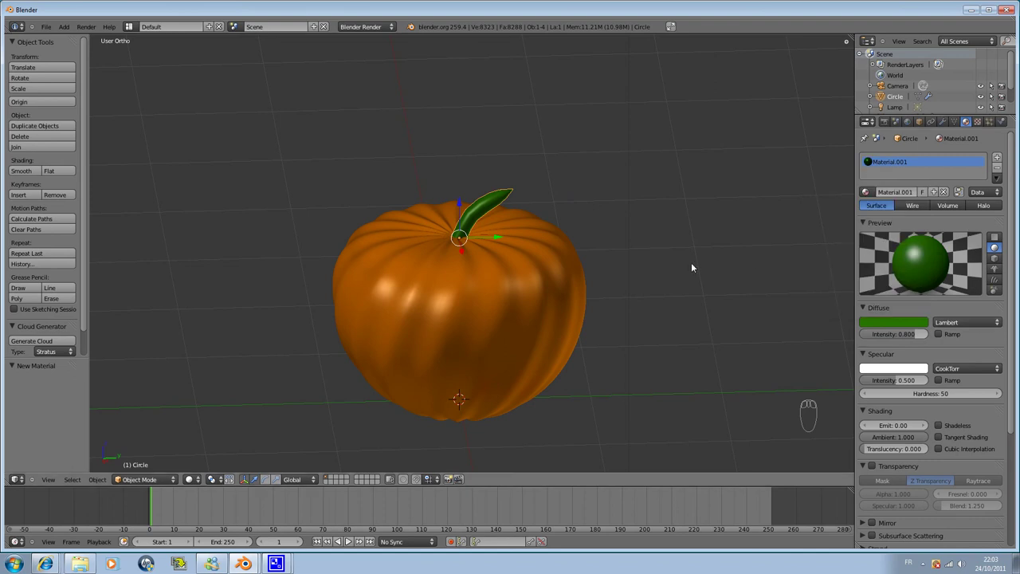
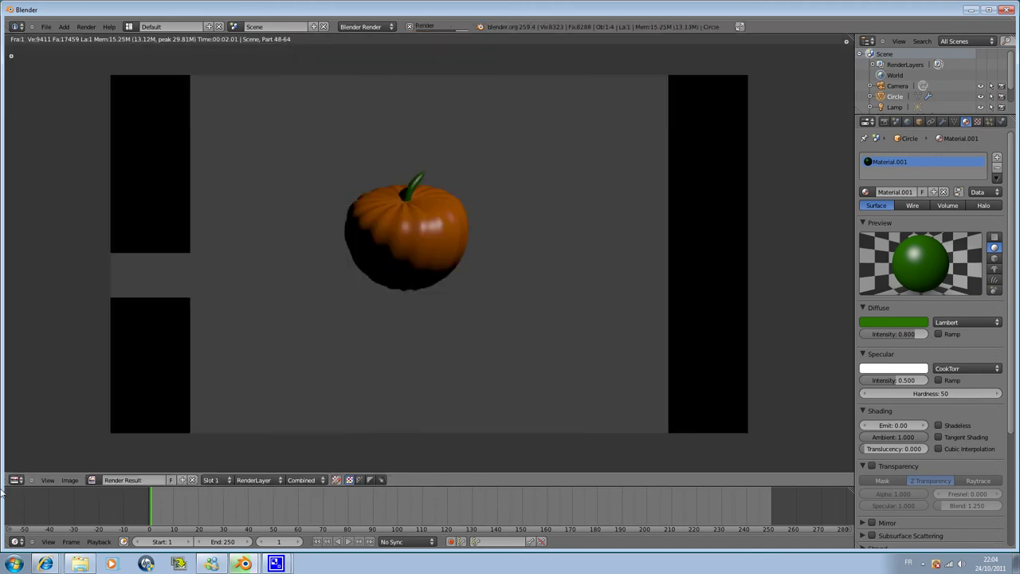
- Produce a test render of the pumpkin and switch to the camera view
left_click_drag(27, 476, 443, 429)
key("ctrl+alt+KP_0")
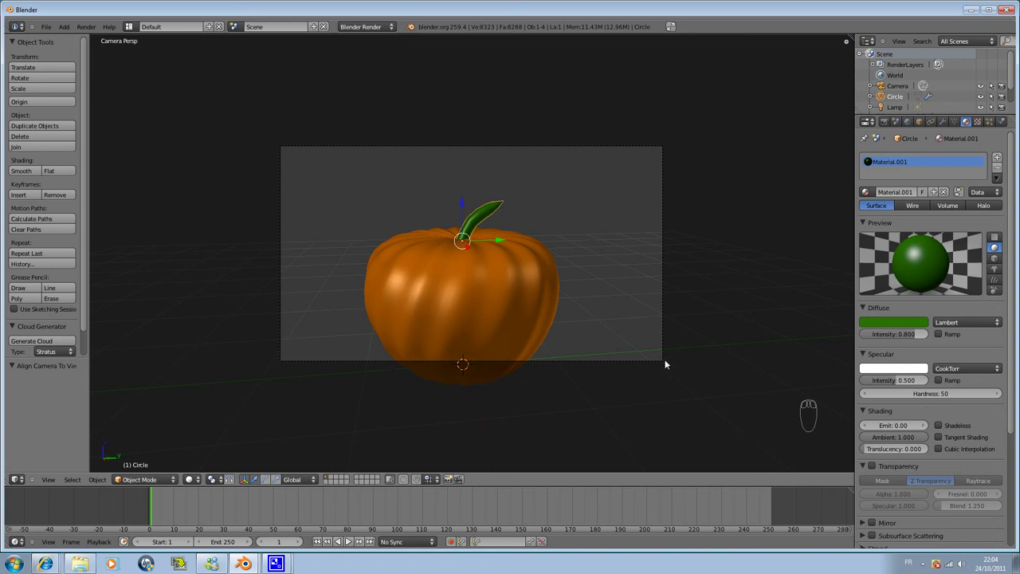
- Select the camera, move it and tilt it to recentre the pumpkin
left_click_drag(660, 149, 647, 367)
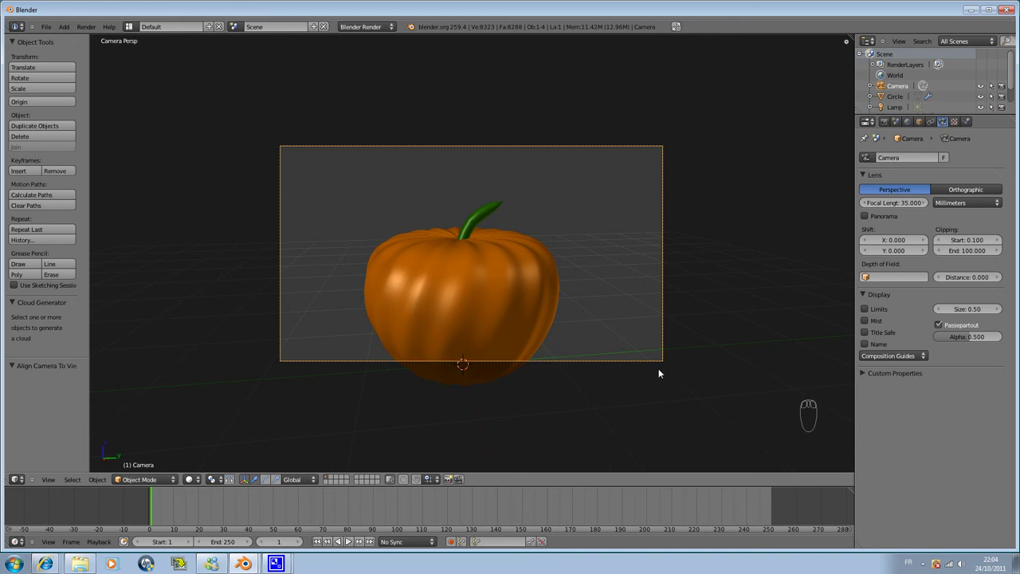
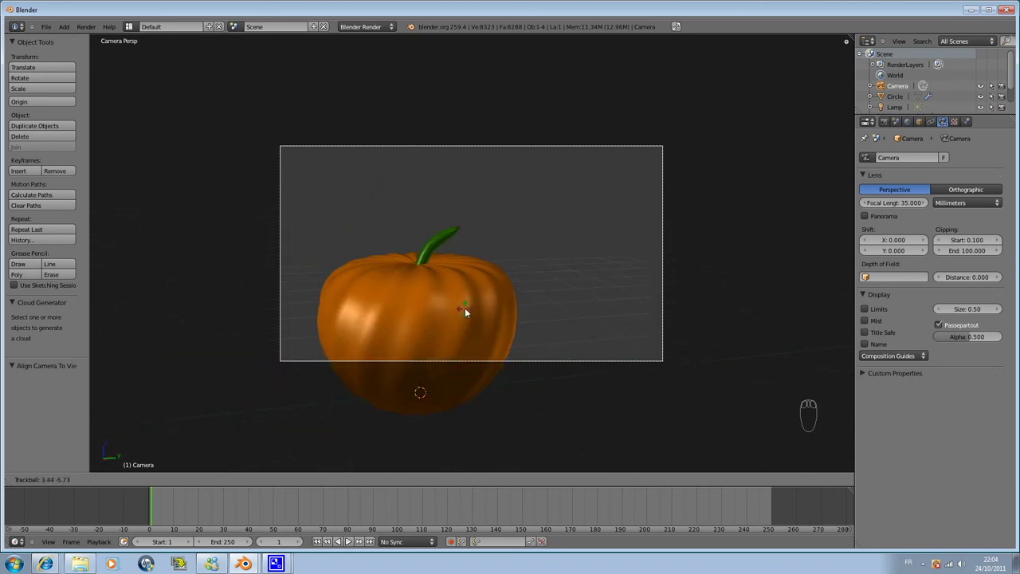
left_click_drag(471, 305, 471, 303)
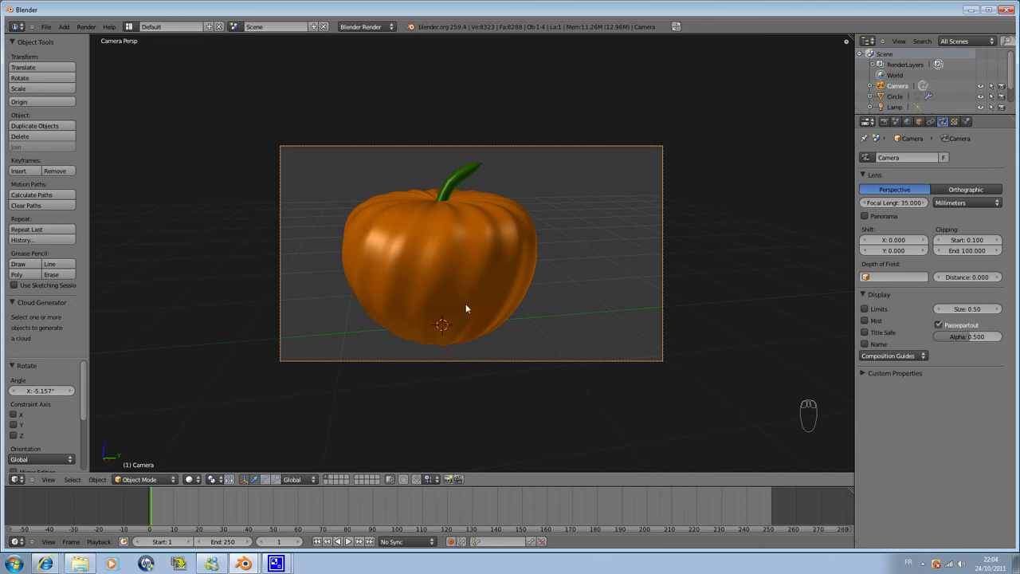
key("r")
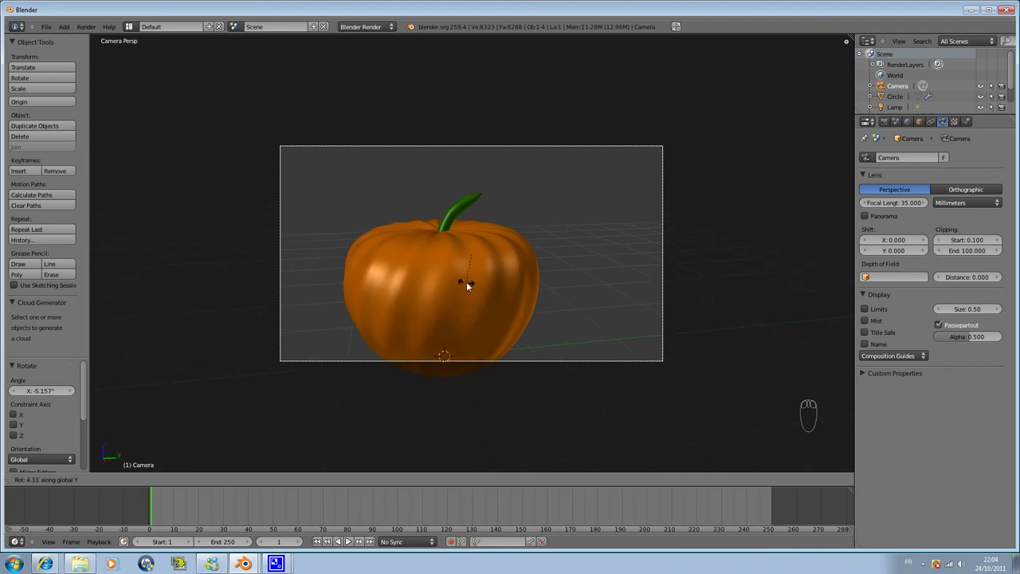
left_click_drag(466, 315, 479, 319)
- Rotate the camera further so the pumpkin fills the frame
key("r")
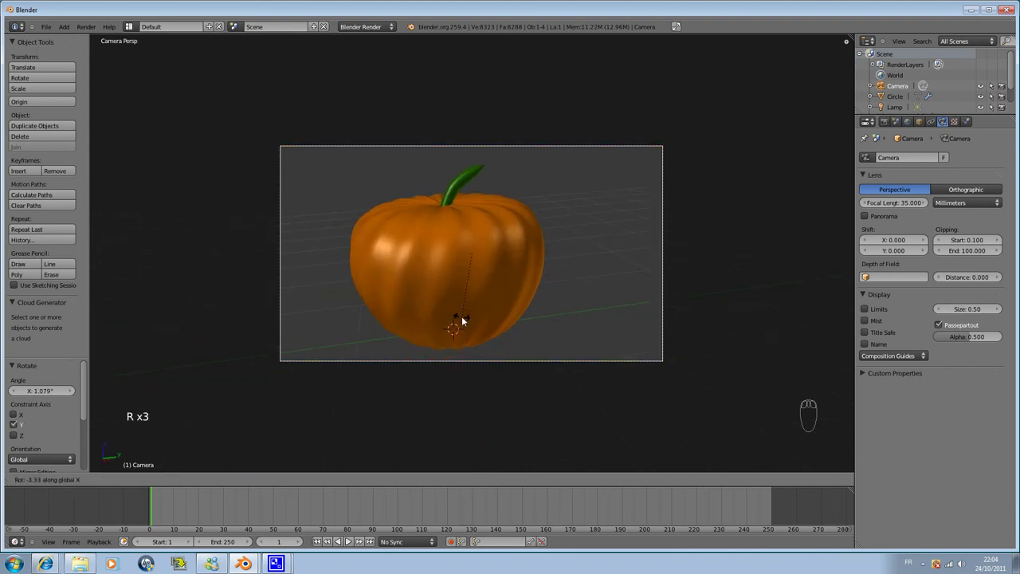
left_click_drag(464, 320, 461, 325)
key("r")
left_click_drag(471, 327, 514, 280)
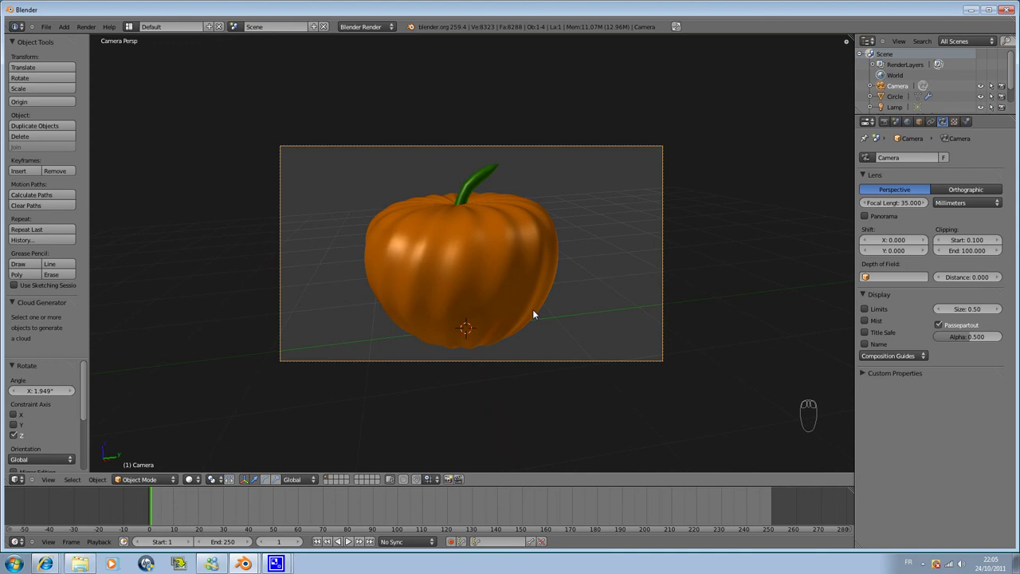
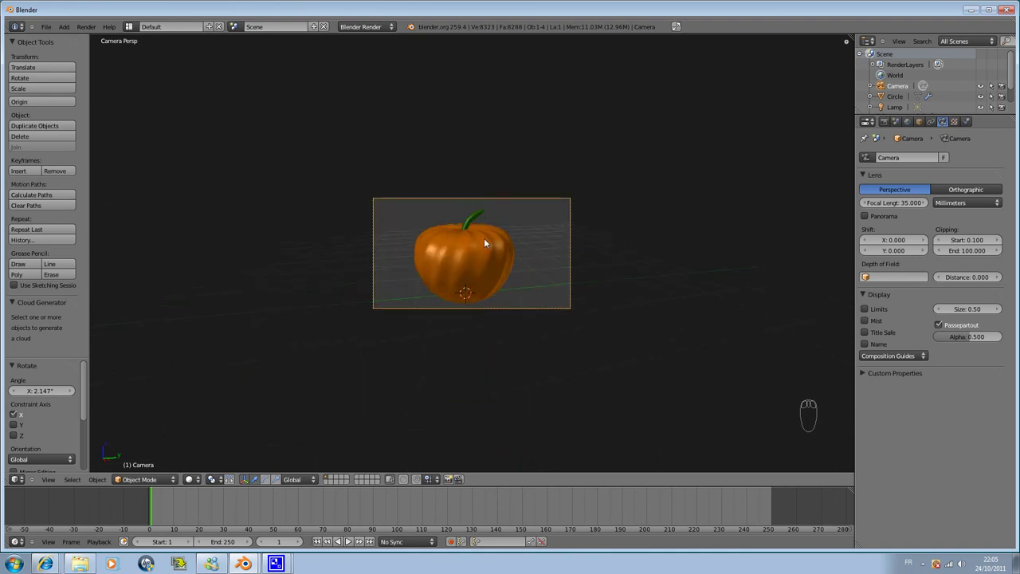
- Leave camera view, zoom out and select the lamp above the pumpkin
key("KP_0")
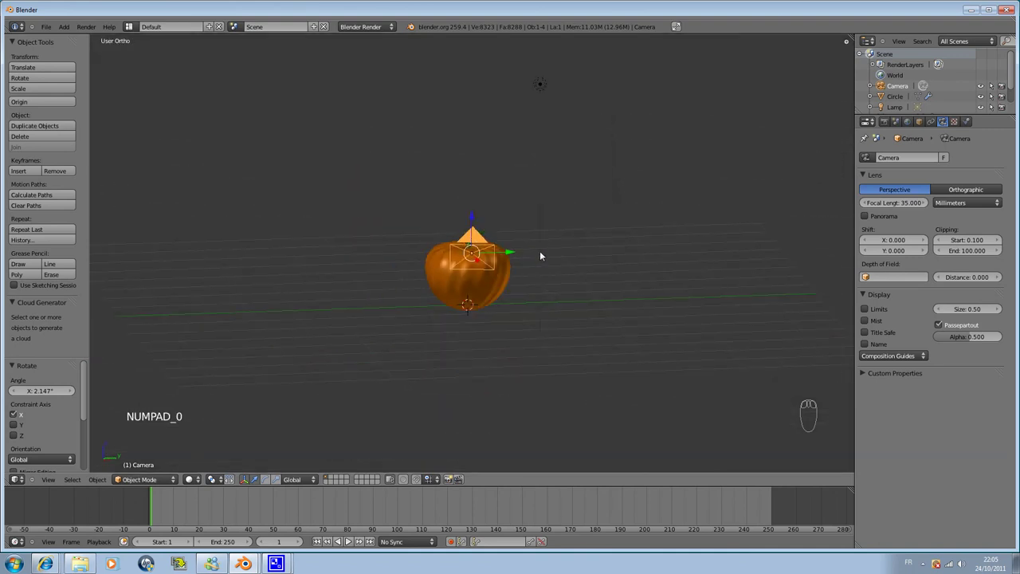
left_click_drag(546, 262, 525, 121)
left_click_drag(525, 121, 535, 132)
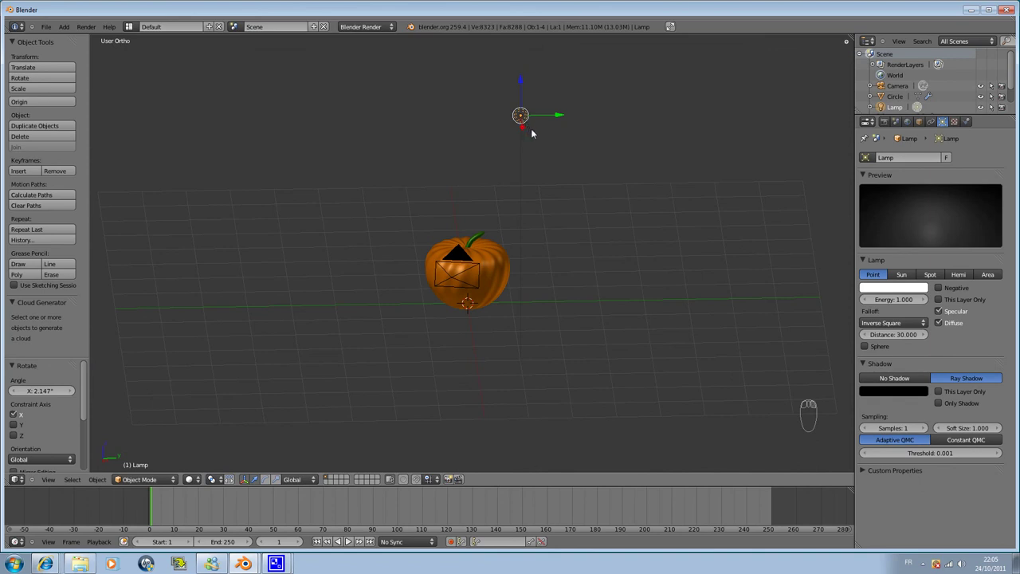